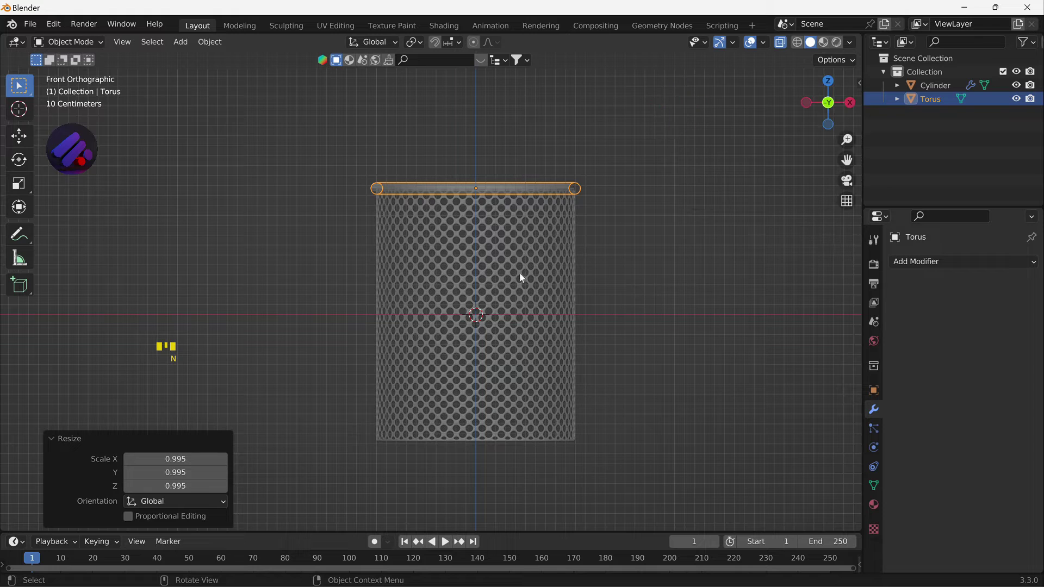
- Duplicate the rim torus to make a second ring for the holder's bottom
key(shift+d)
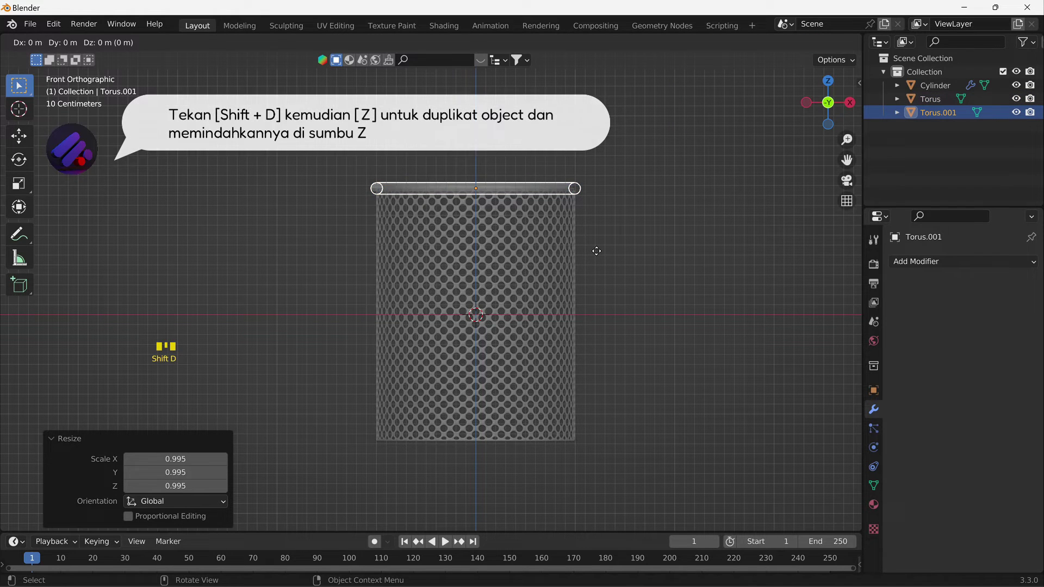
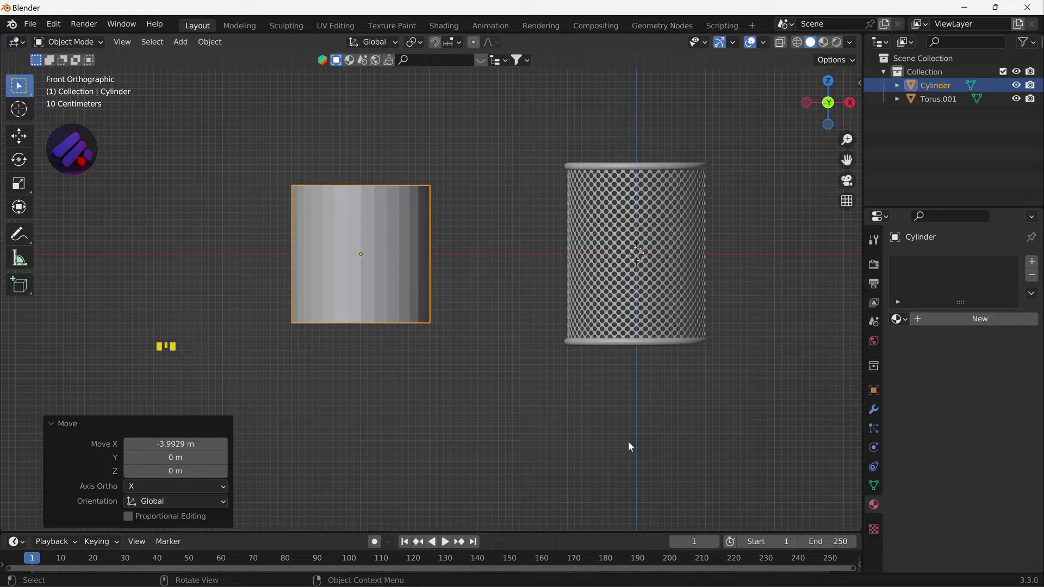
- Scale the cylinder into a thin tall rod and move it inside the holder
key(s)
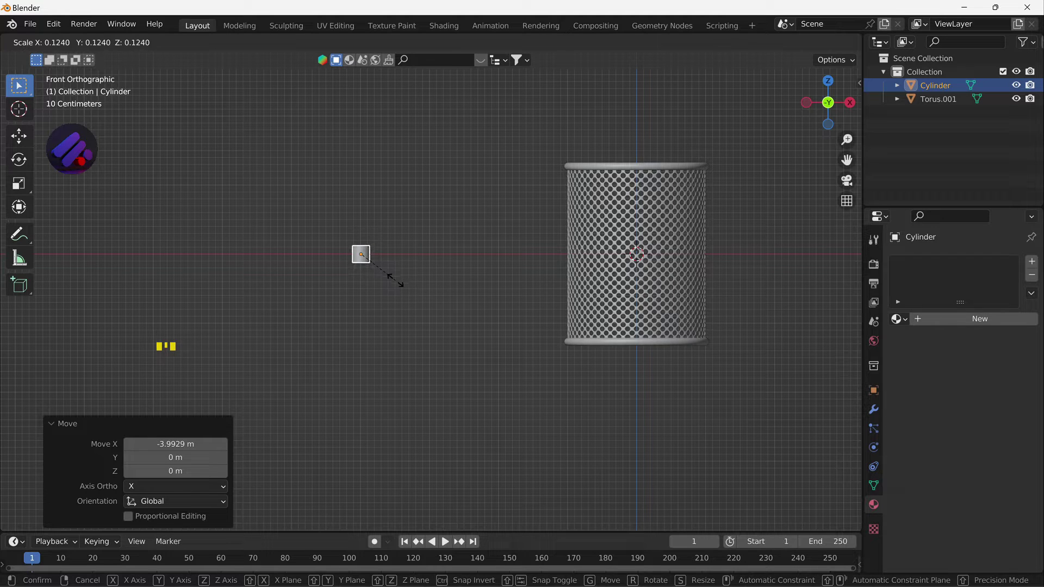
key(s)
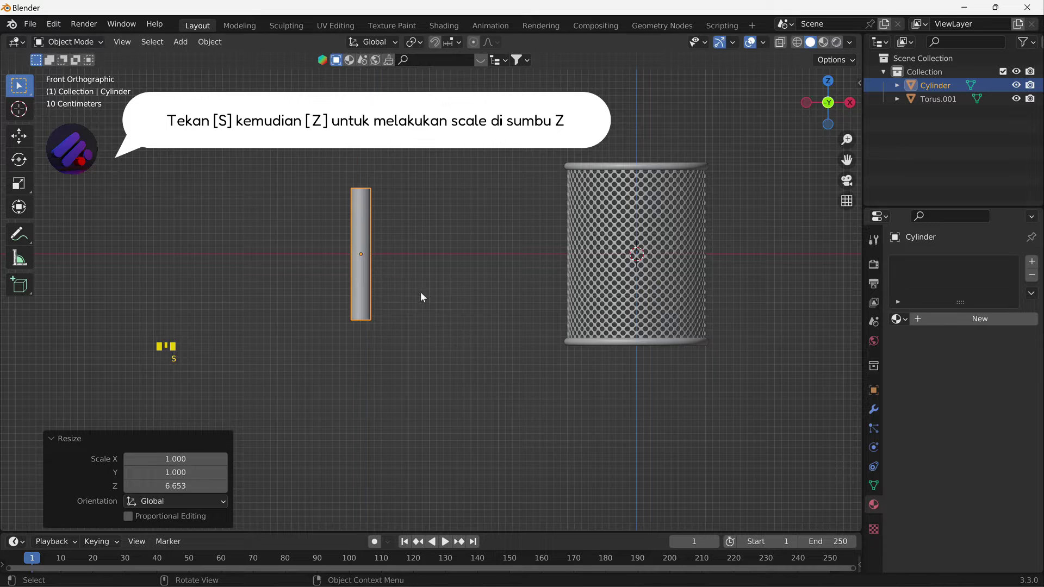
key(s)
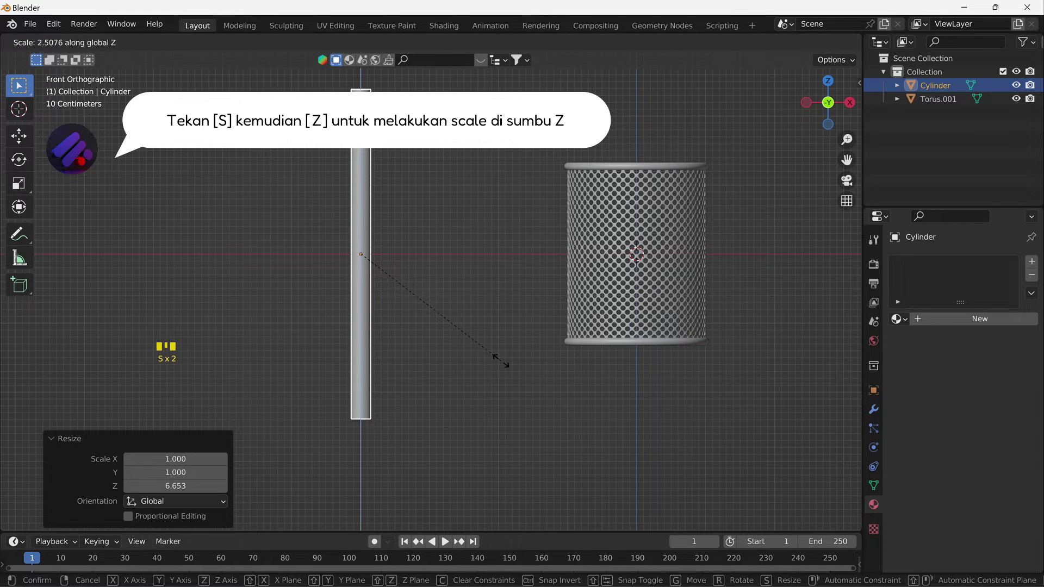
scroll(down, 3)
key(g)
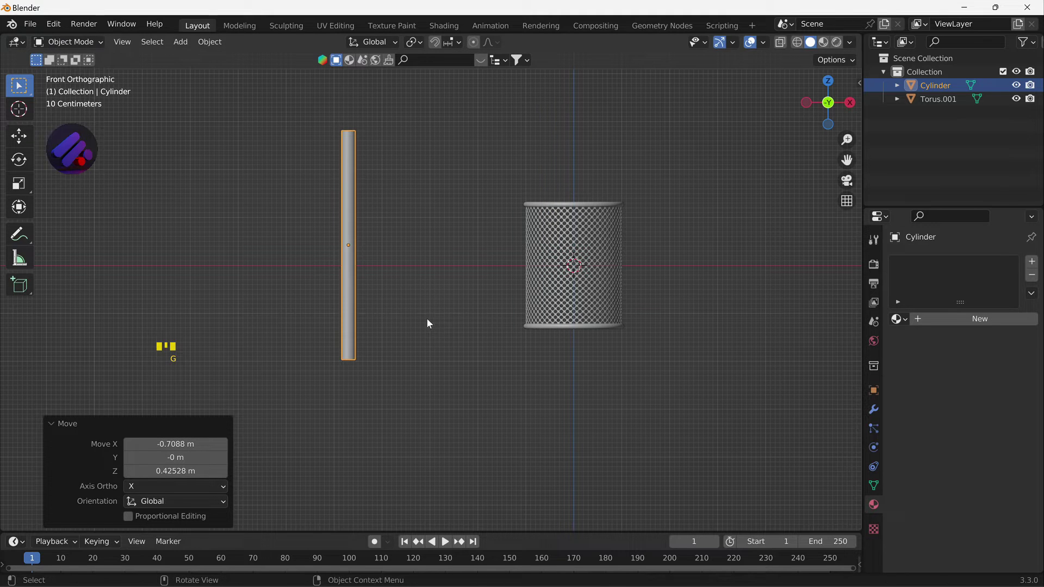
key(s)
key(g)
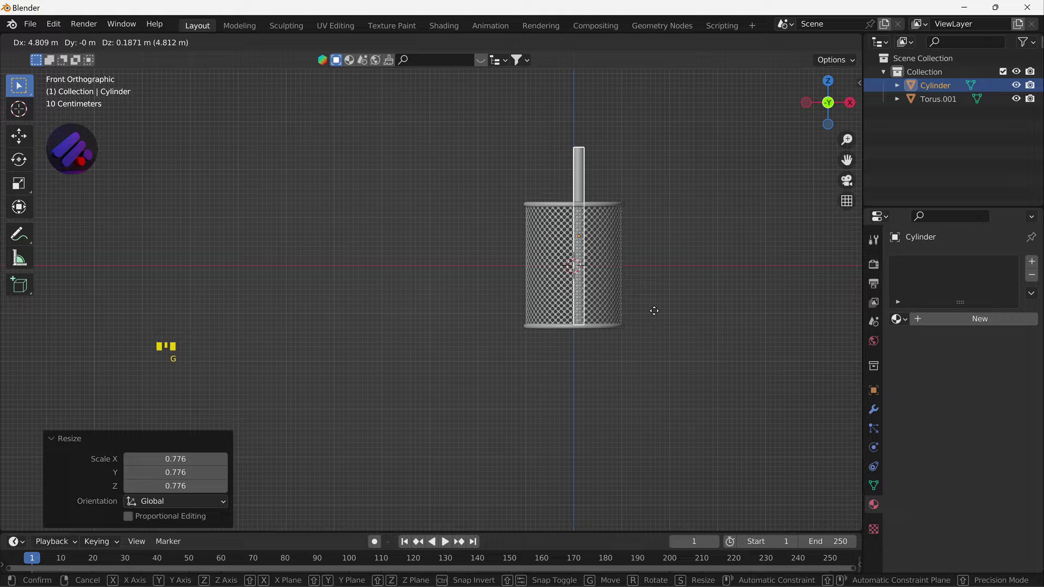
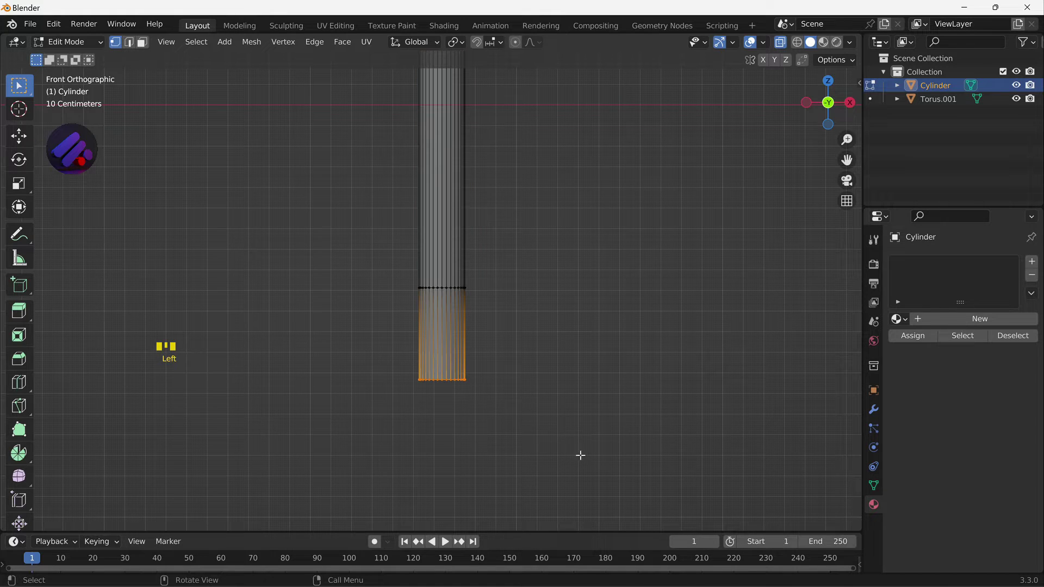
- Shrink the rod's end vertices to a point, apply scale, and bevel its edges
key(s)
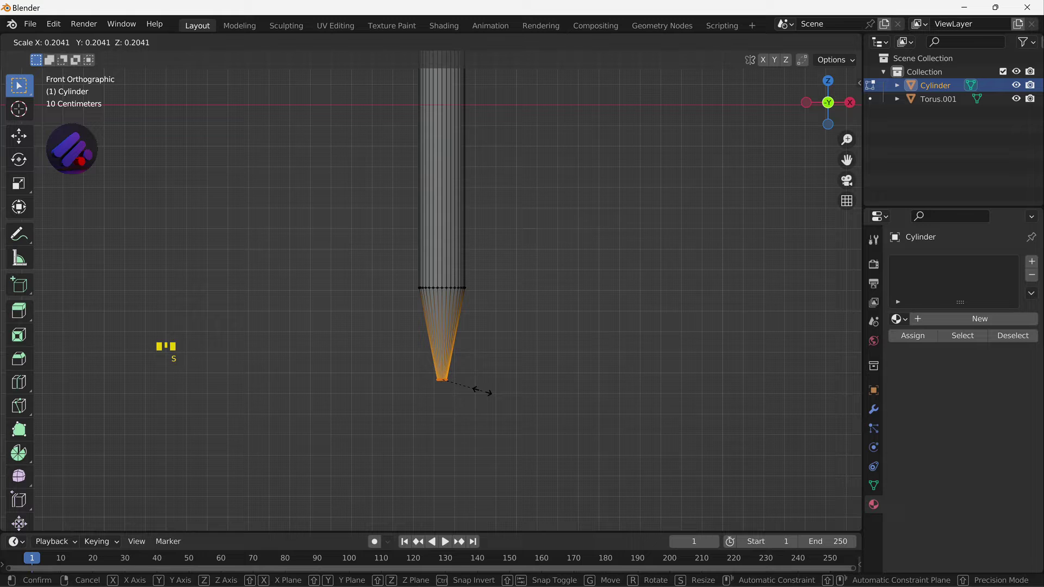
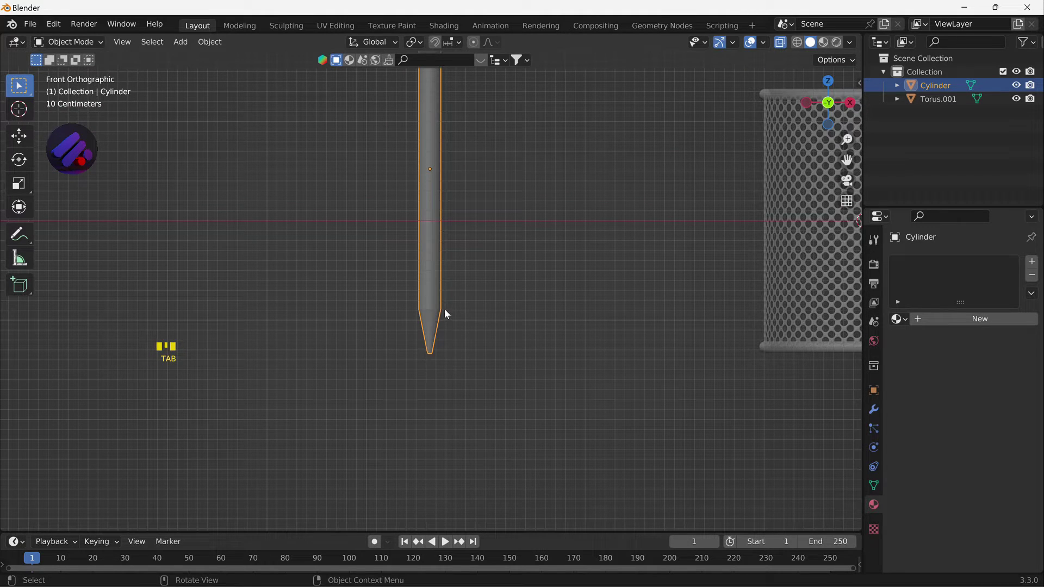
key(ctrl+a)
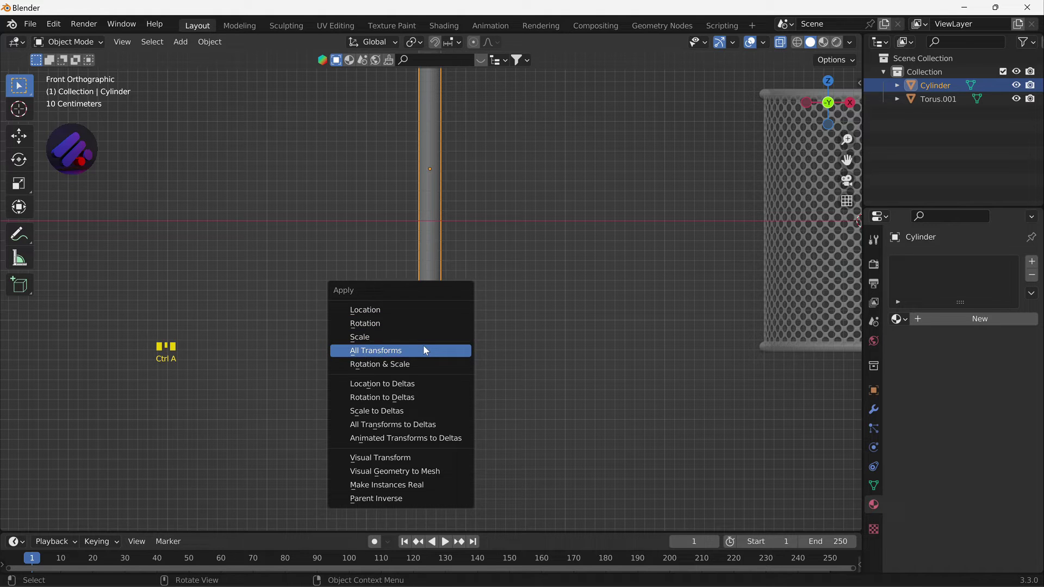
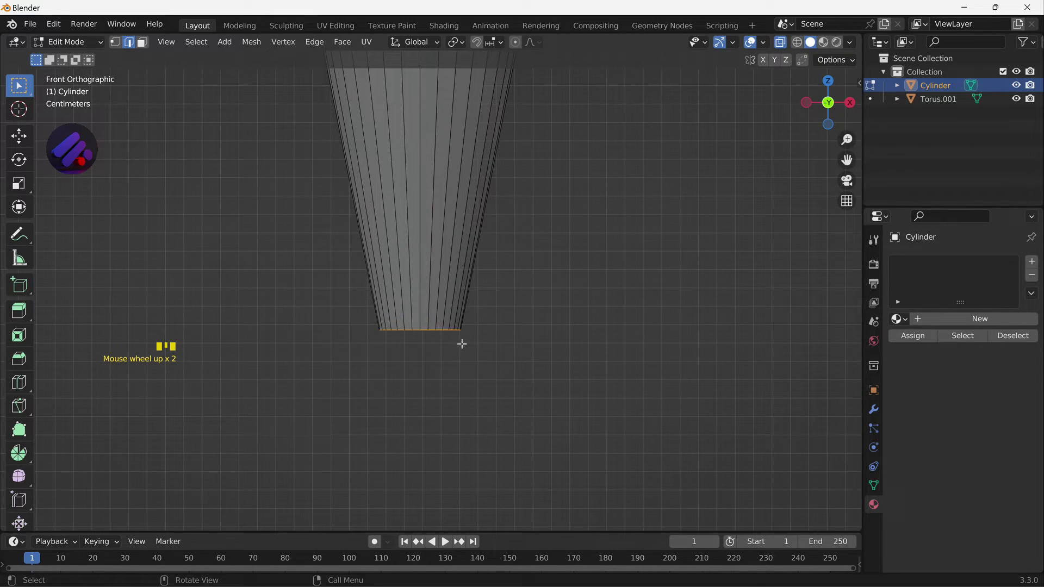
key(ctrl+b)
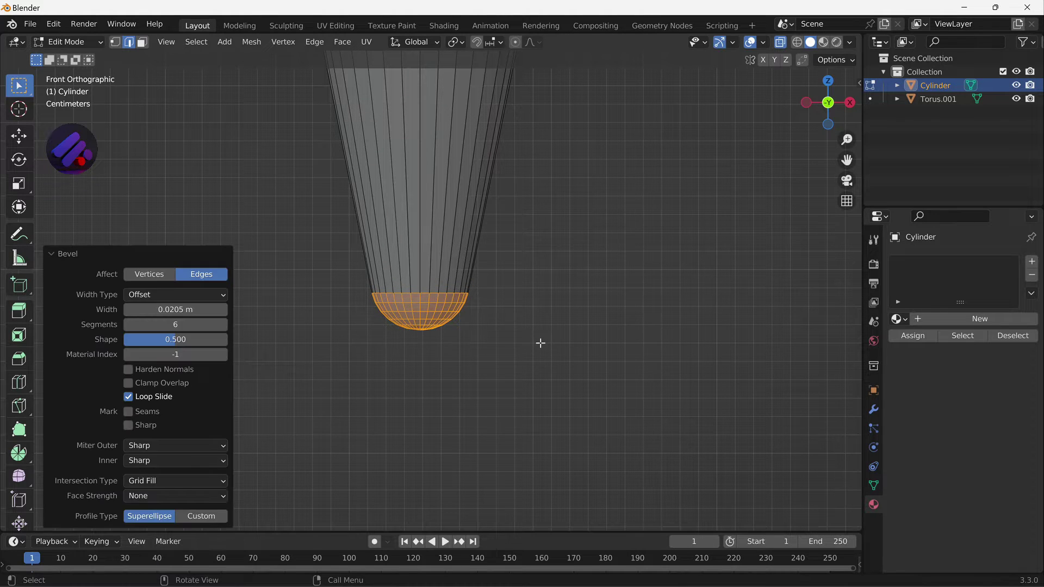
- Add an edge loop near the rod's pointed tip so it reads as a sharpened pencil
key(Tab)
scroll(down, 3)
drag(482, 312, 436, 317)
scroll(up, 3)
key(Tab)
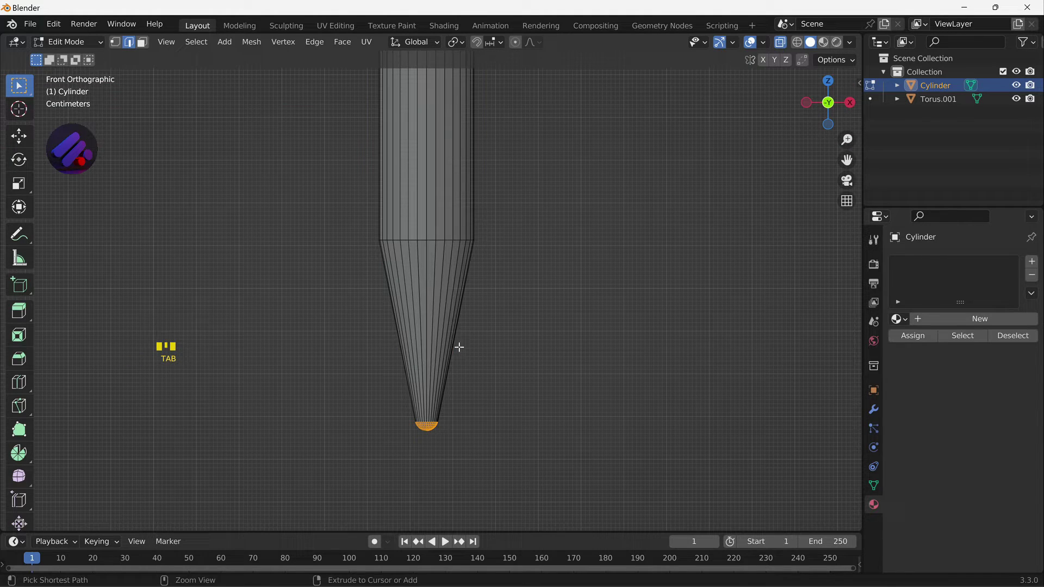
key(ctrl+r)
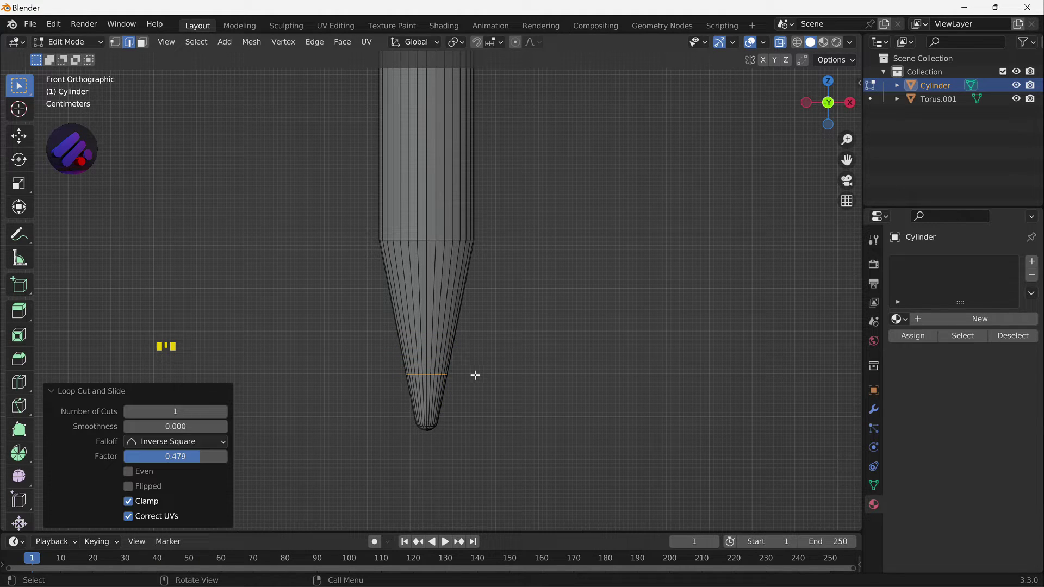
- Bring the rod's top end into view and bevel its end edge with 6 segments
key(Tab)
key(alt+z)
scroll(down, 3)
drag(442, 312, 437, 318)
scroll(down, 3)
drag(442, 261, 407, 204)
scroll(up, 3)
drag(393, 198, 399, 204)
scroll(up, 3)
drag(405, 226, 443, 317)
key(Tab)
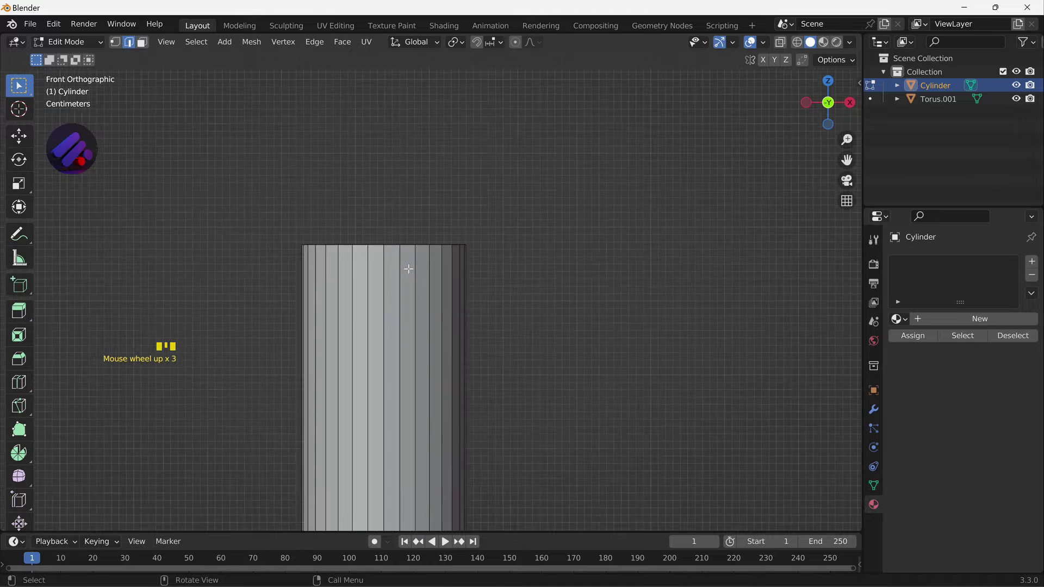
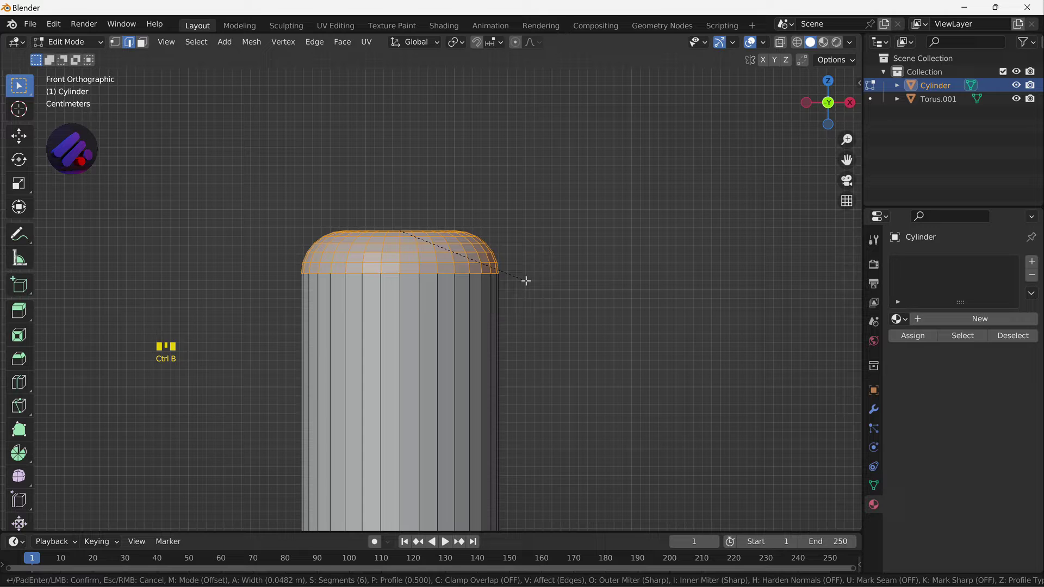
- Leave the bevel, add a level-2 Subdivision Surface and shade the pencil smooth
key(Tab)
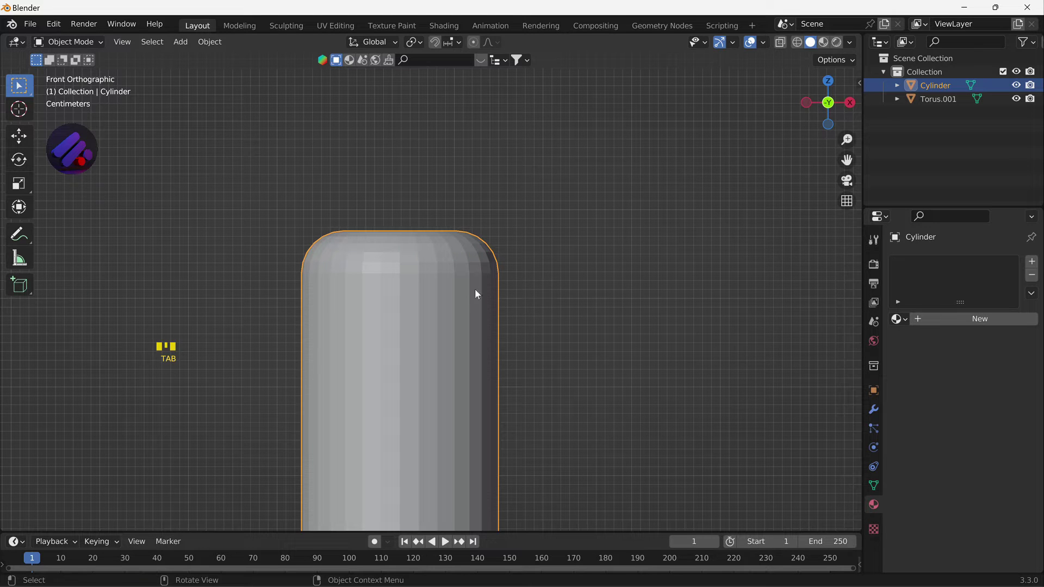
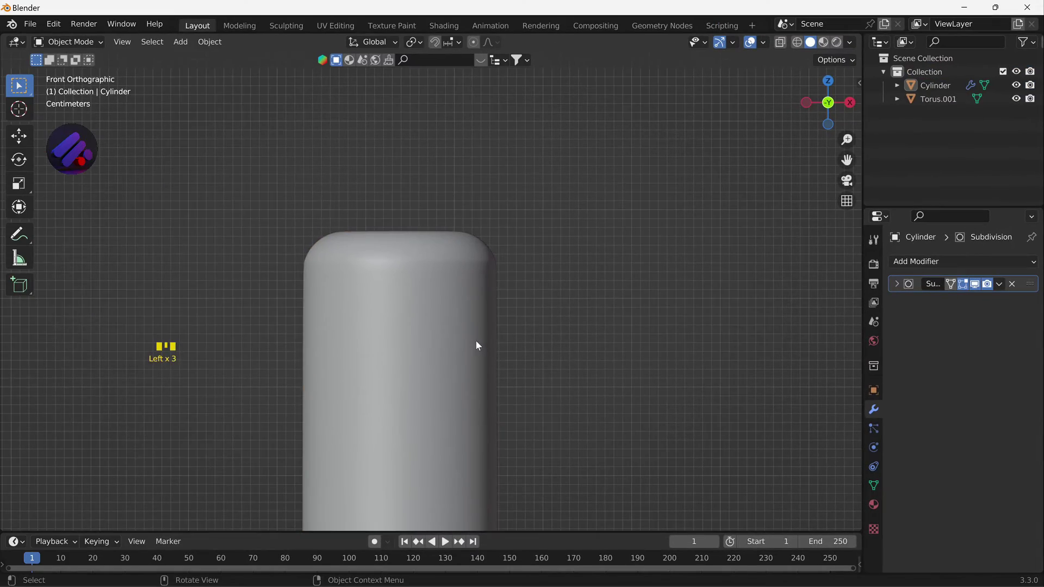
scroll(down, 3)
drag(475, 376, 437, 394)
scroll(up, 3)
drag(437, 384, 403, 362)
click(403, 363)
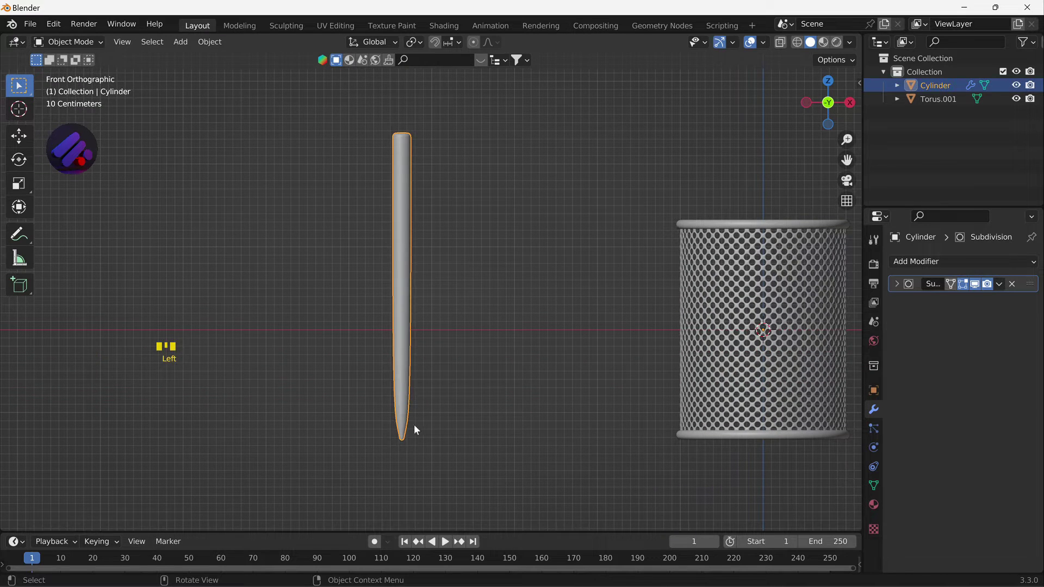
- Centre the view on the pencil tip and enter mesh editing to crease the loop above it
scroll(up, 3)
drag(422, 411, 457, 385)
click(457, 386)
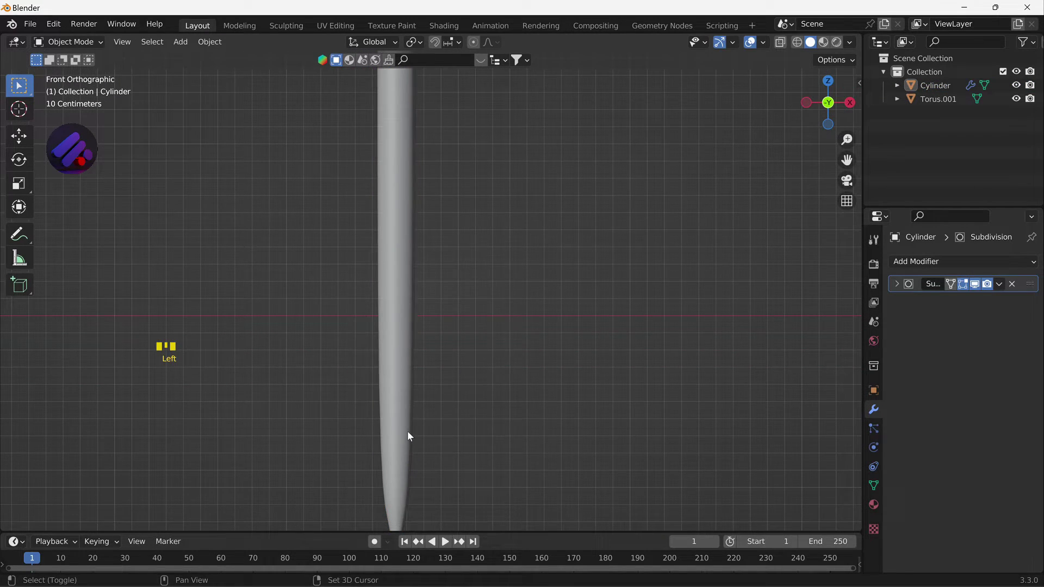
drag(427, 389, 414, 380)
scroll(up, 3)
click(405, 413)
middle_click(419, 385)
key(Tab)
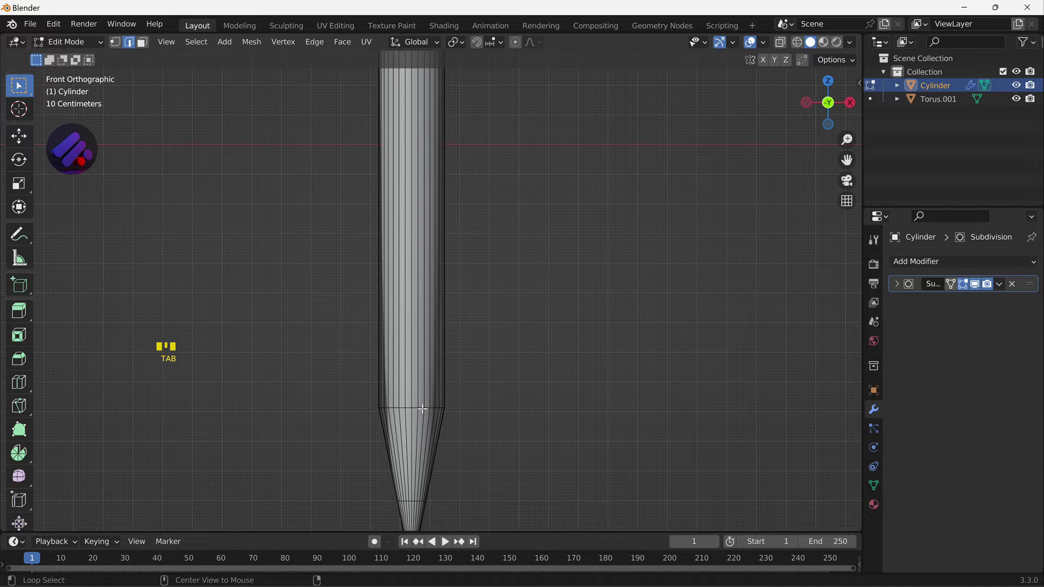
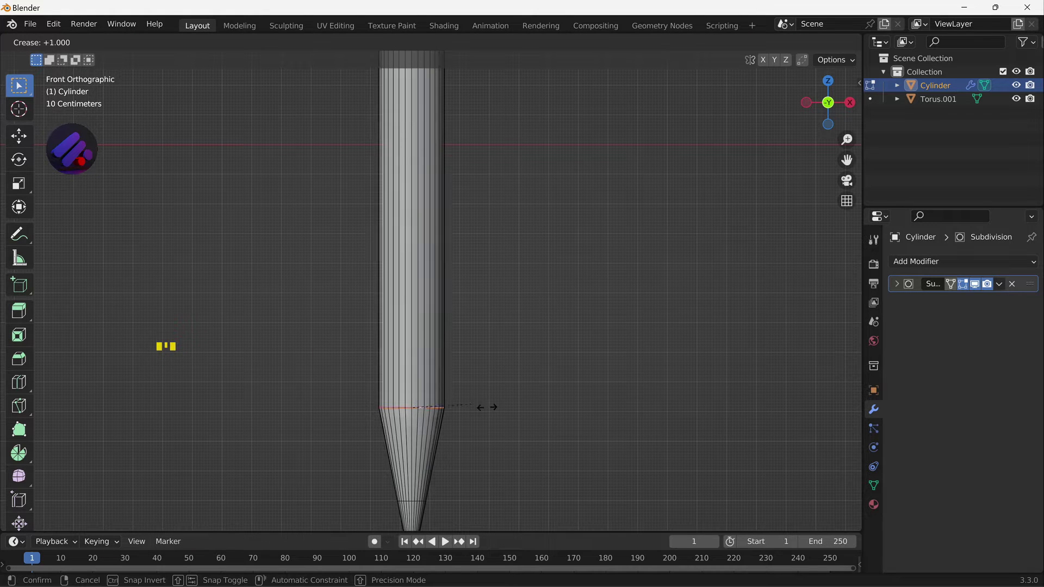
- Return to Object Mode after creasing the loop above the pencil tip to 1
key(Tab)
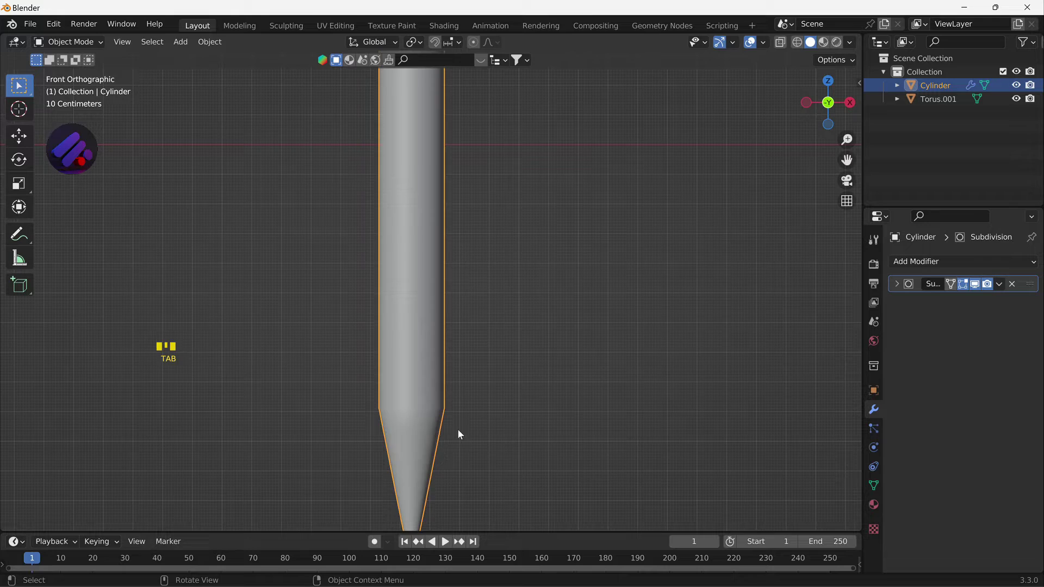
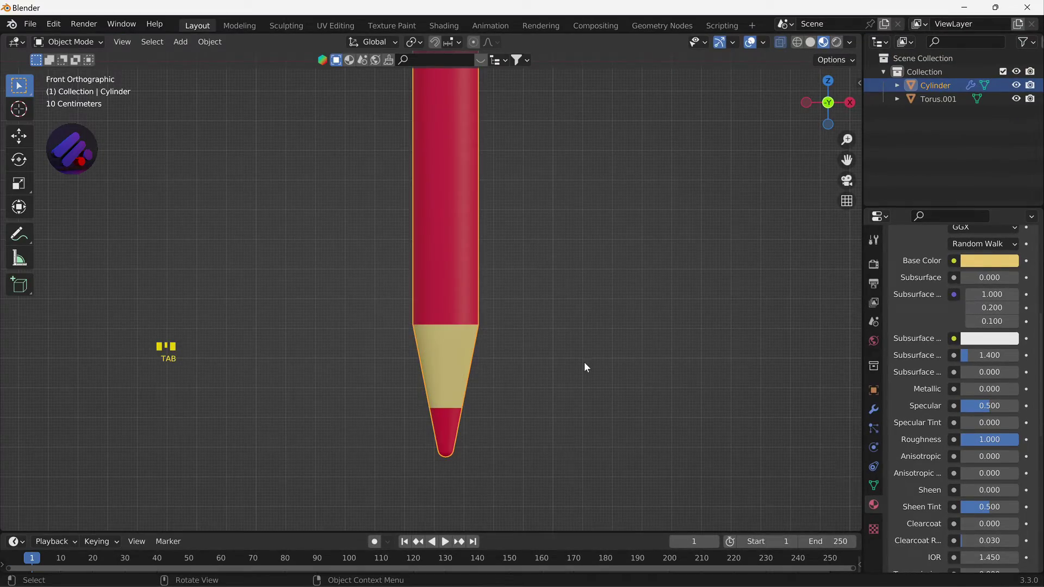
- Duplicate the red pencil three times along X so four pencils stand side by side
click(584, 366)
scroll(down, 3)
drag(553, 331, 519, 334)
scroll(up, 3)
drag(566, 349, 366, 350)
click(366, 349)
key(shift+d)
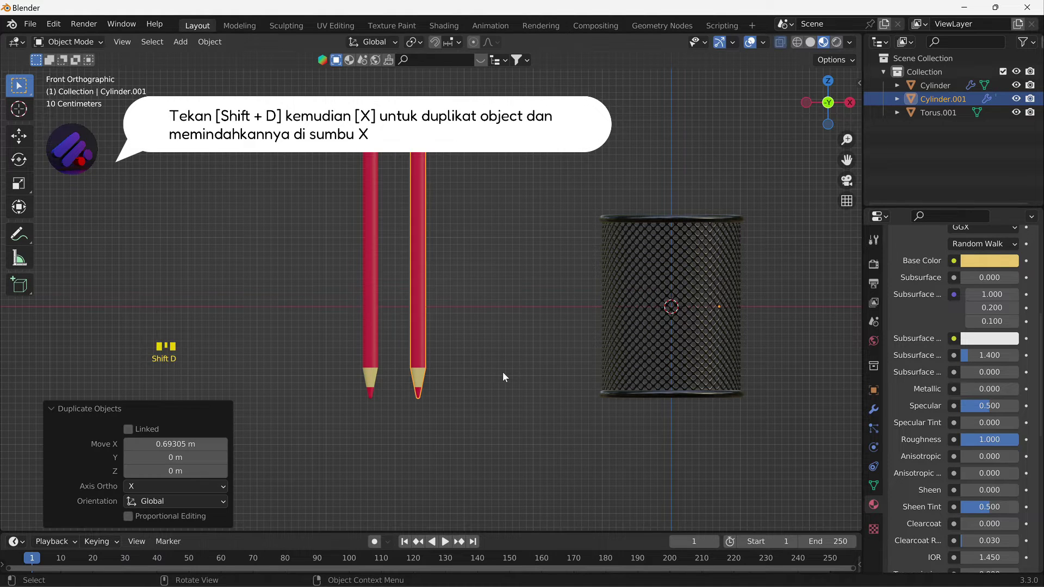
key(shift+d)
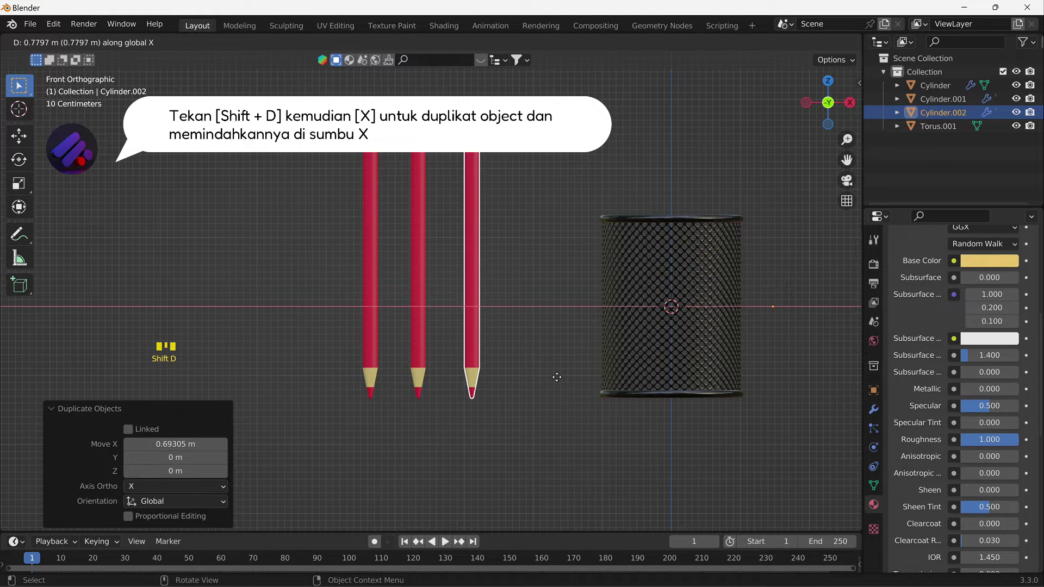
key(shift+d)
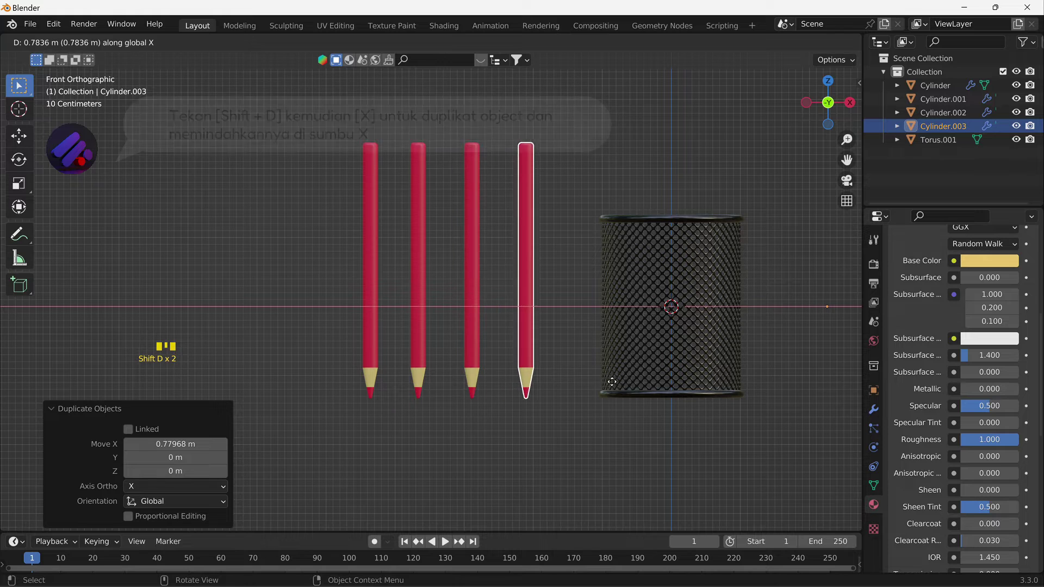
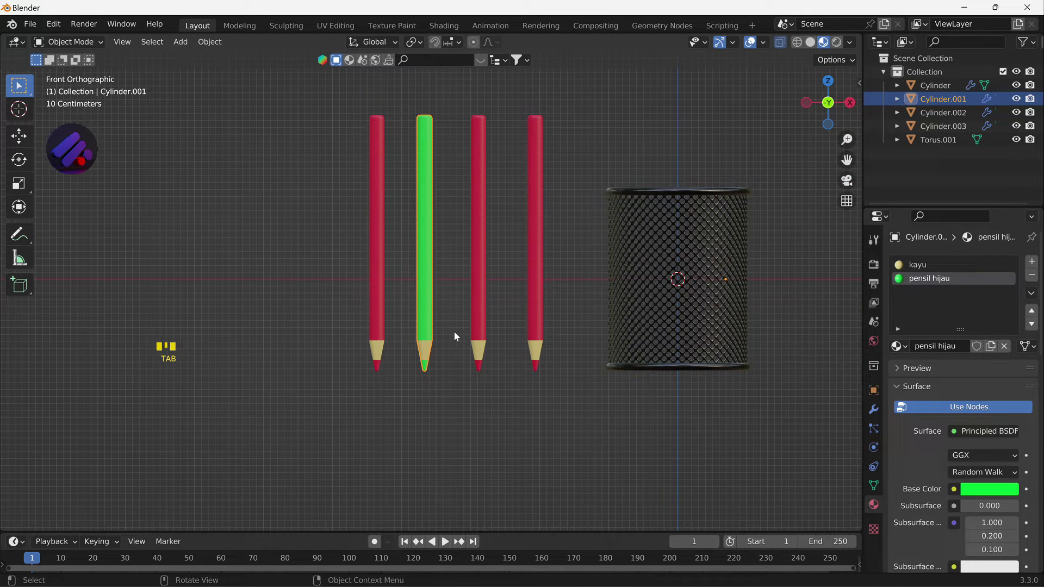
- Select the third pencil and enter Edit Mode to give its body a new material
click(456, 335)
drag(468, 341, 462, 348)
click(462, 347)
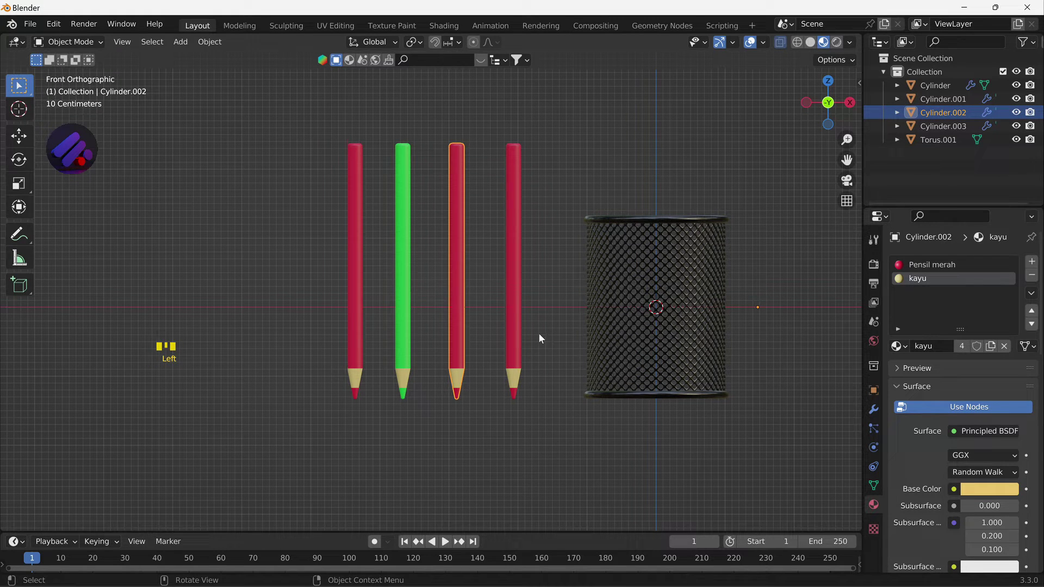
key(Tab)
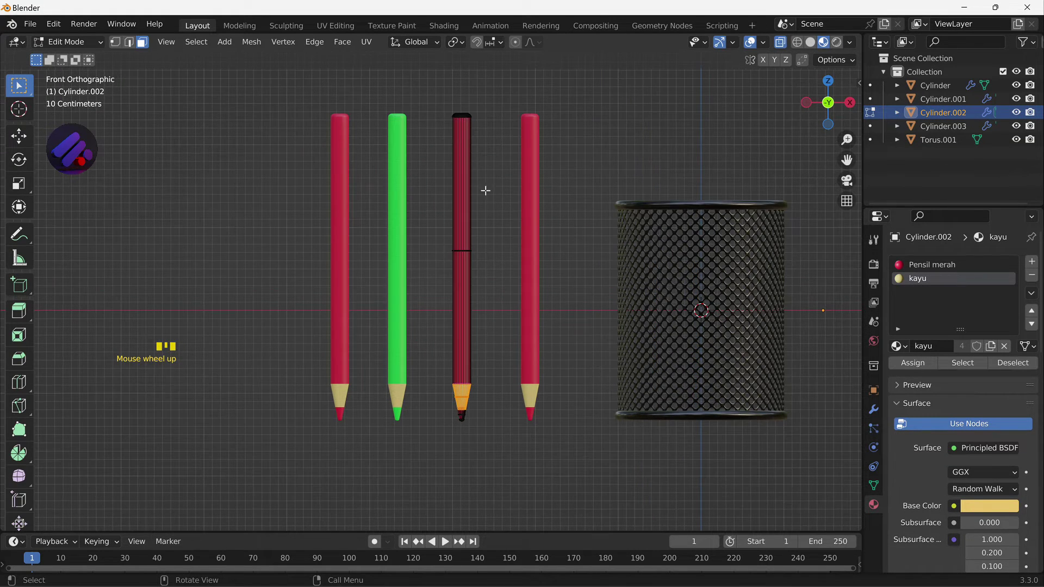
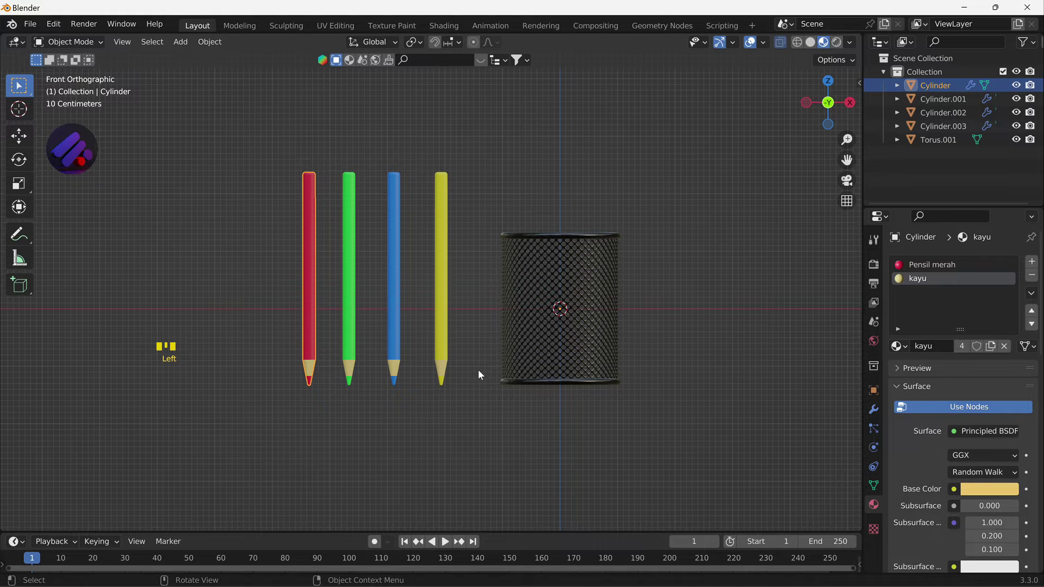
- Move the red pencil so it stands inside the pencil holder
key(g)
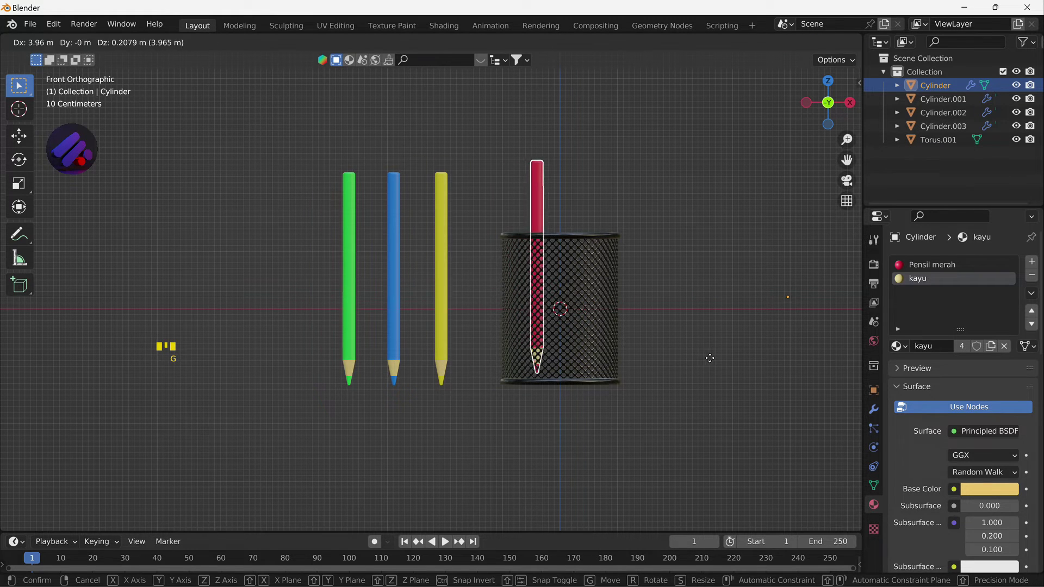
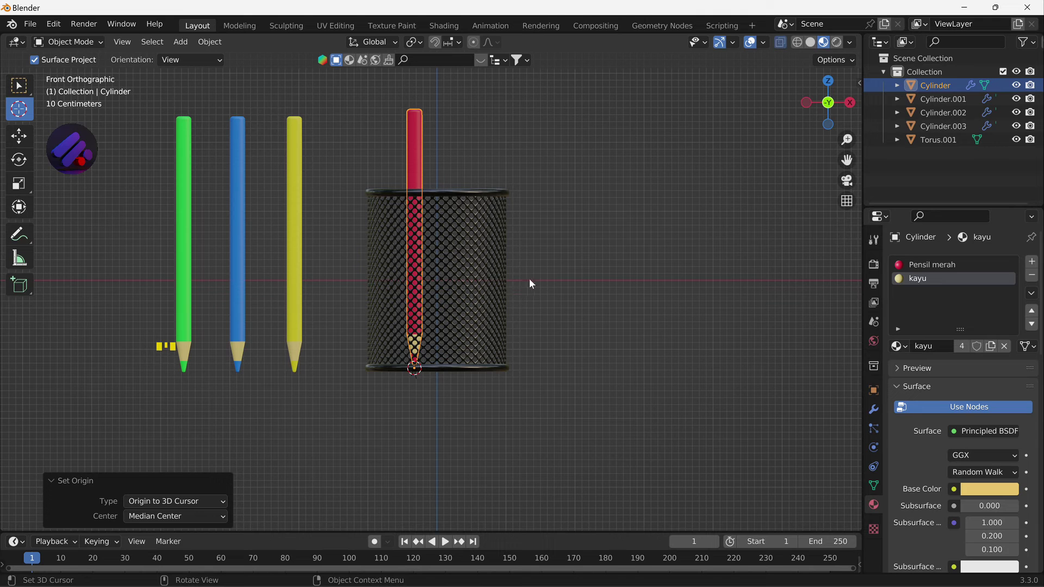
- Rotate the red pencil so it leans at an angle inside the holder
key(r)
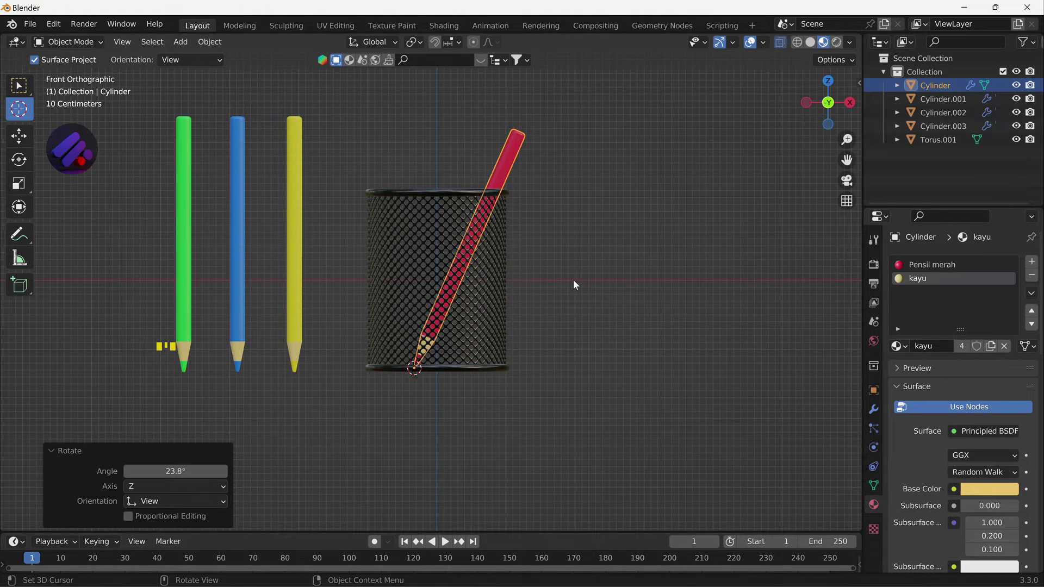
drag(555, 288, 538, 360)
click(539, 359)
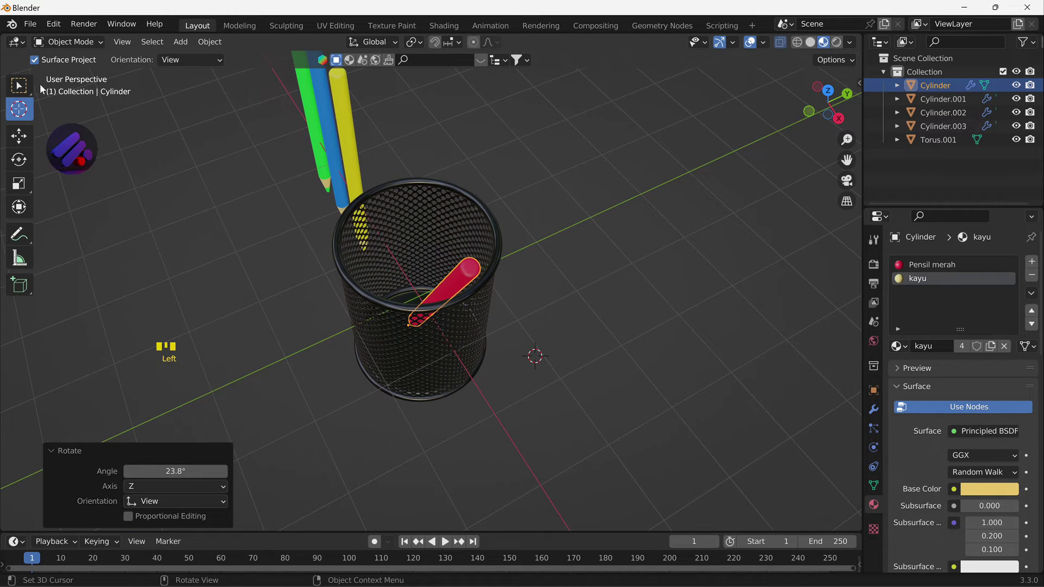
click(26, 90)
drag(493, 329, 349, 312)
scroll(up, 3)
click(348, 226)
key(r)
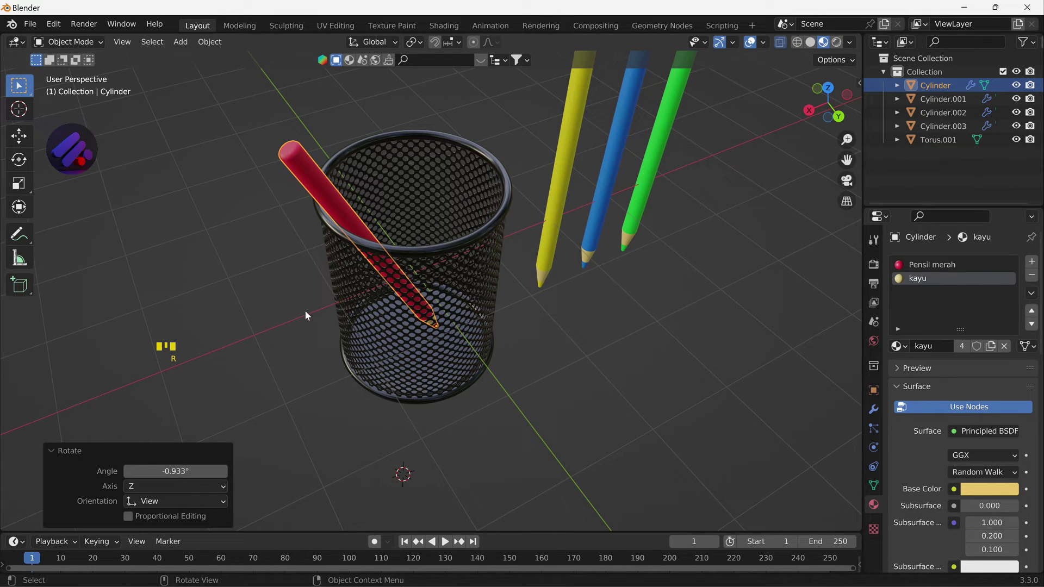
click(321, 316)
drag(400, 305, 610, 289)
click(552, 167)
drag(644, 220, 666, 218)
key(r)
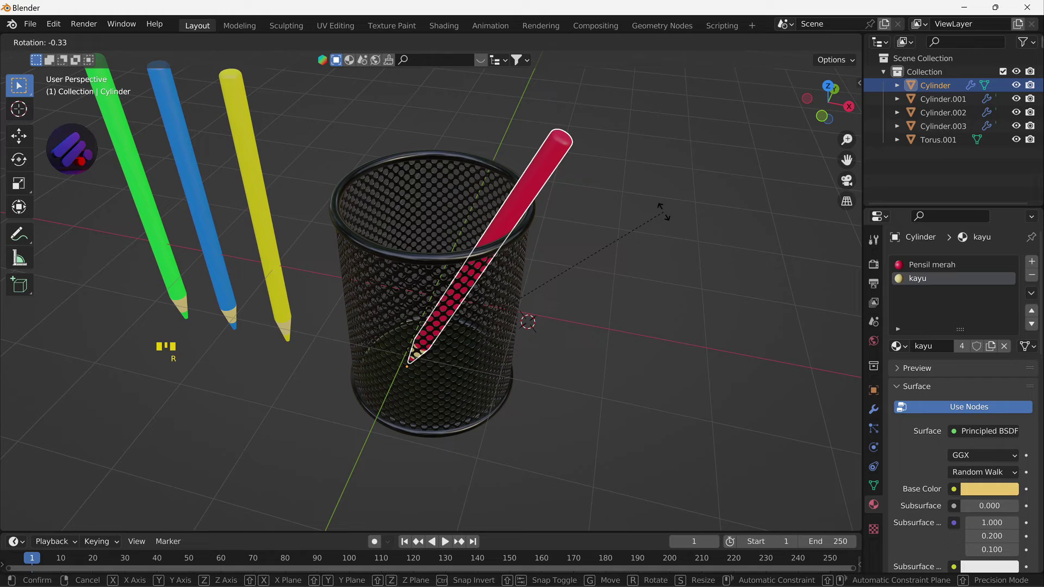
click(643, 243)
- Move the green pencil into the holder from front view and add a new Plane mesh
drag(601, 264, 835, 119)
click(835, 118)
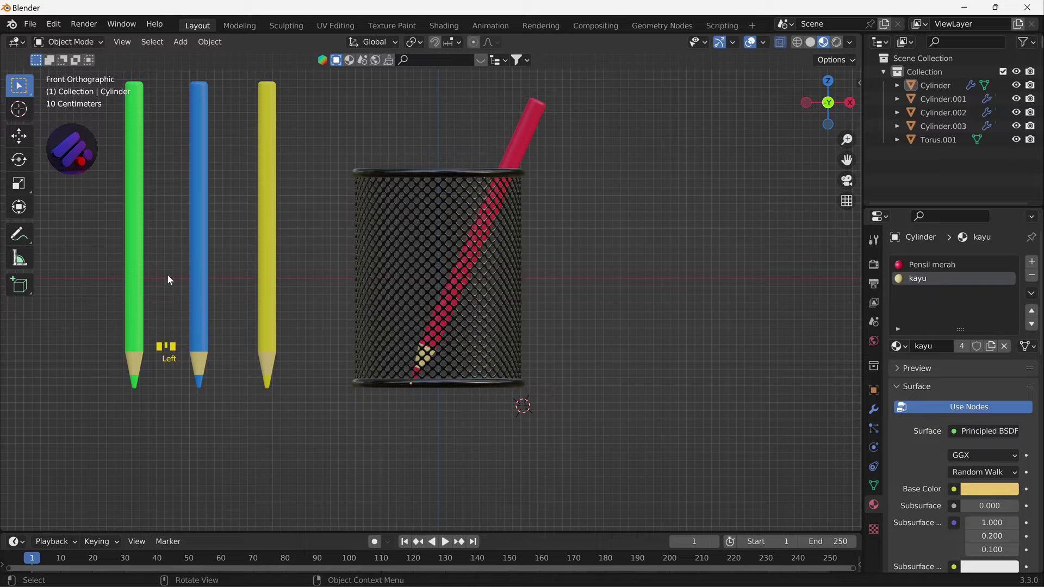
drag(136, 275, 196, 300)
key(g)
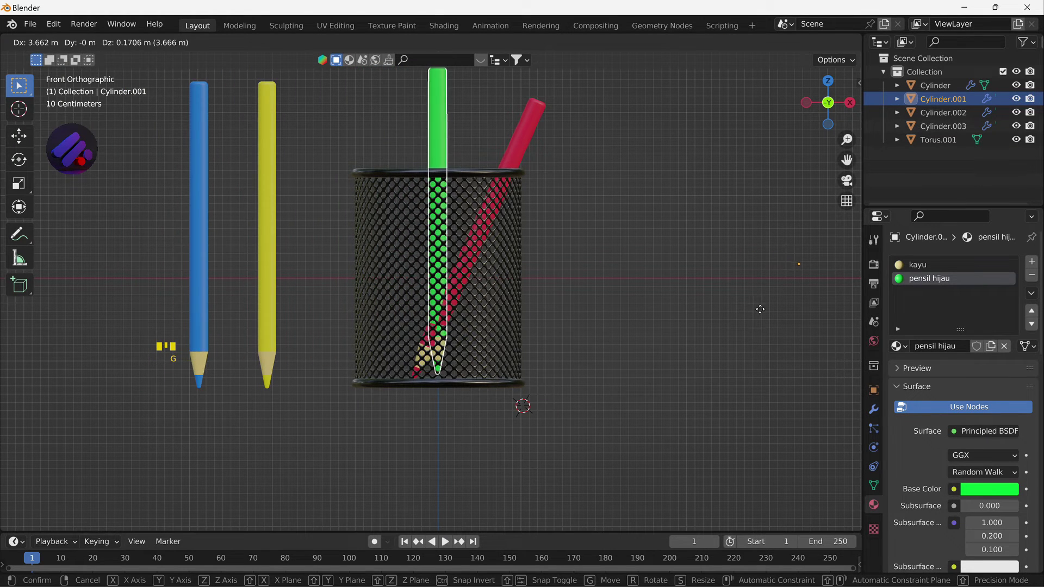
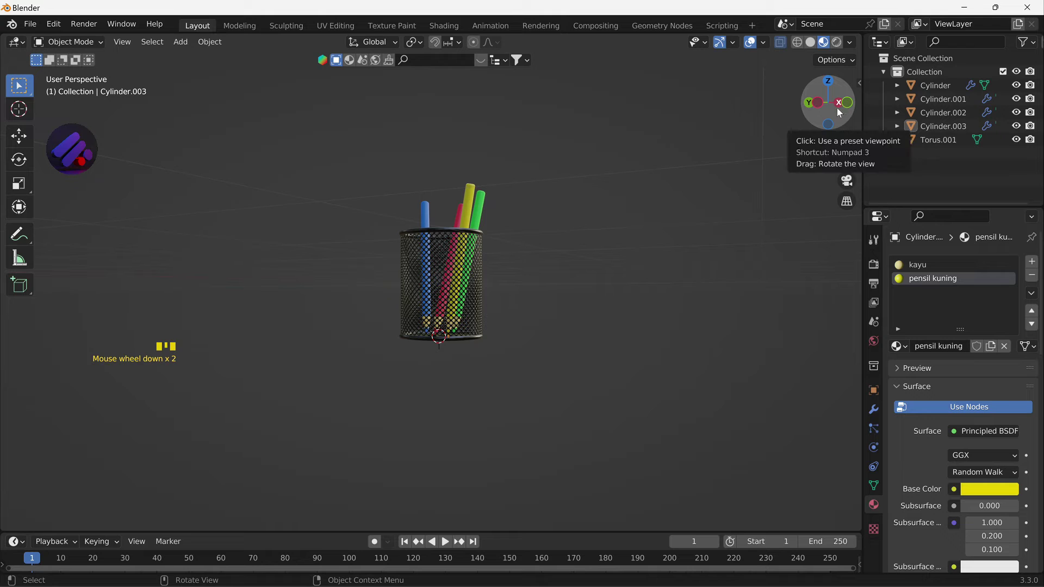
click(851, 111)
key(shift+a)
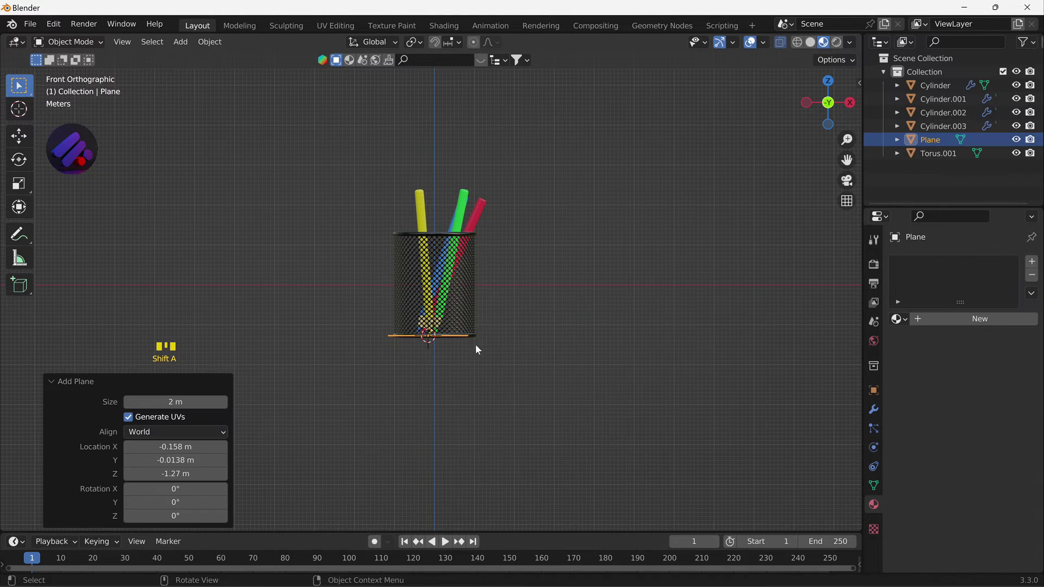
- Move the new plane down beneath the pencil holder's base in solid shading
scroll(up, 3)
drag(492, 391, 496, 332)
scroll(up, 3)
key(g)
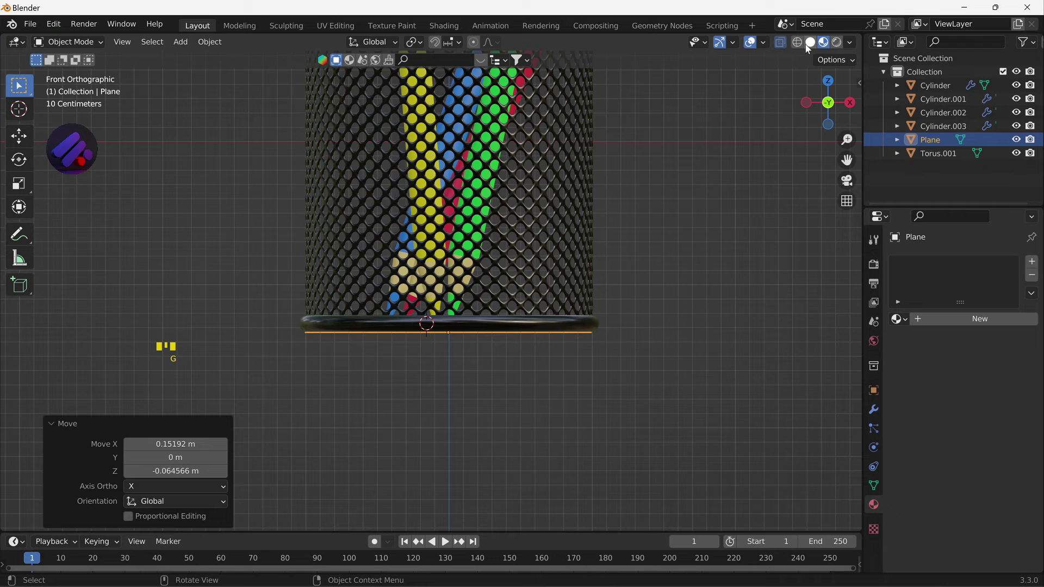
click(809, 47)
scroll(up, 3)
scroll(up, 3)
key(g)
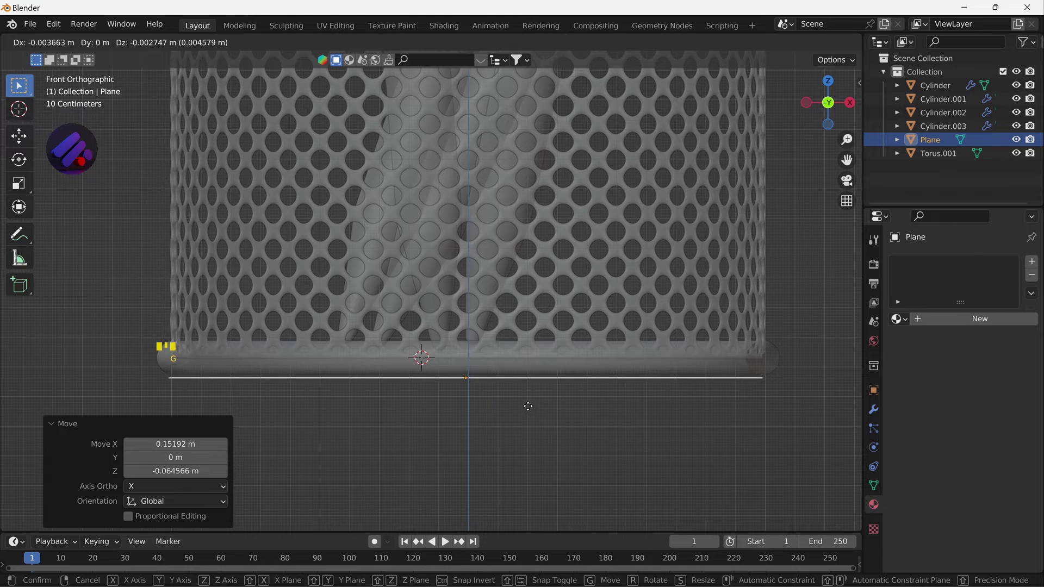
key(alt+z)
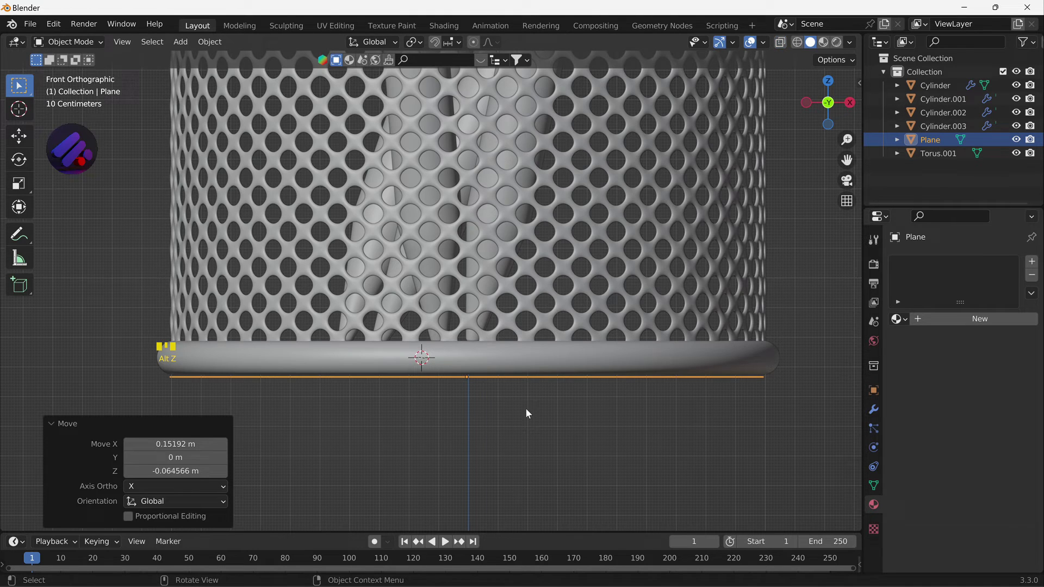
key(g)
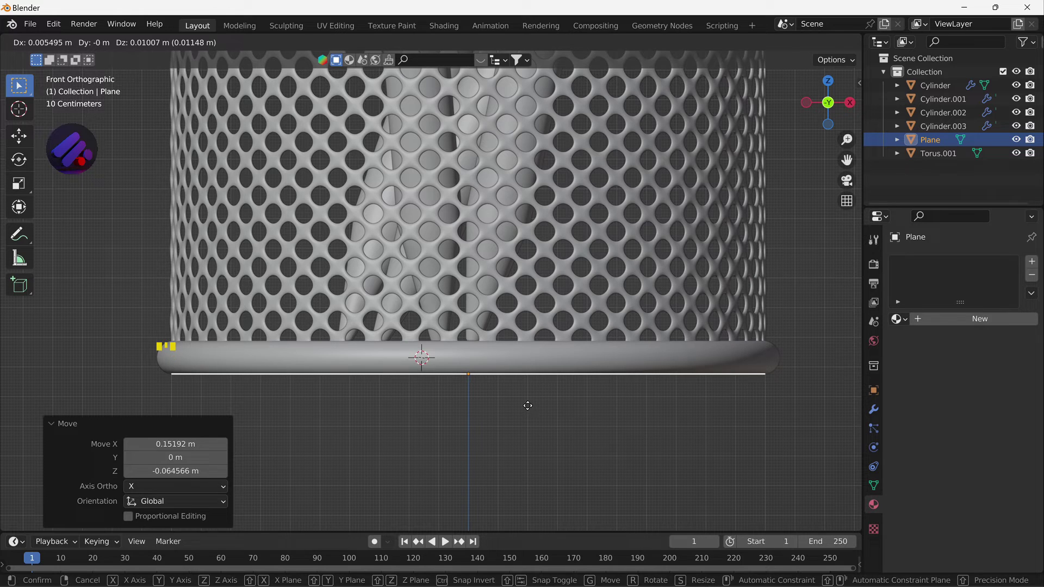
- Scale the plane up by about 1.94 into a large ground floor under the scene
scroll(down, 3)
drag(501, 319, 480, 357)
scroll(down, 3)
drag(478, 361, 516, 352)
key(s)
scroll(down, 3)
key(s)
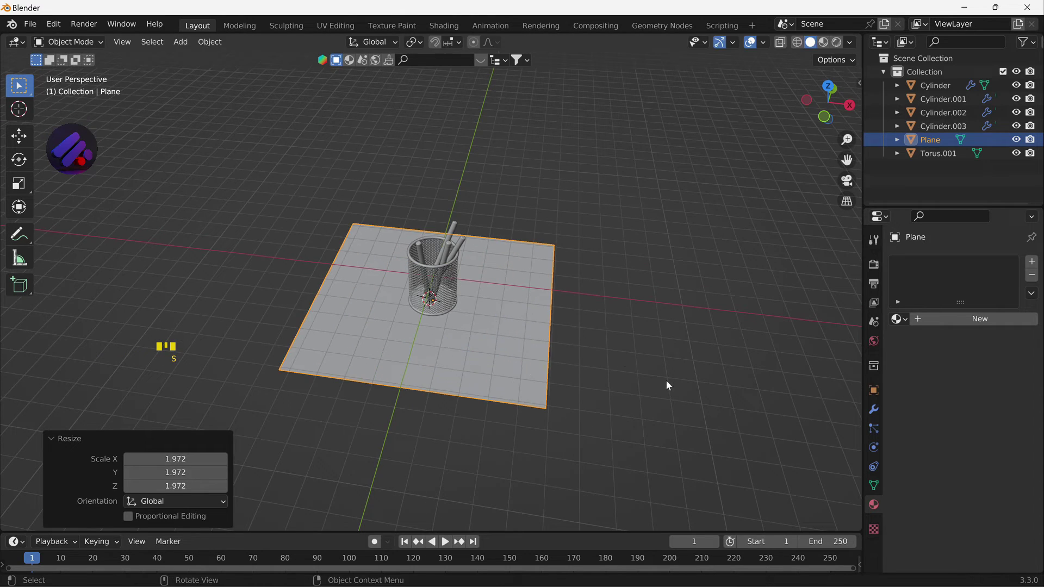
key(s)
scroll(down, 3)
key(s)
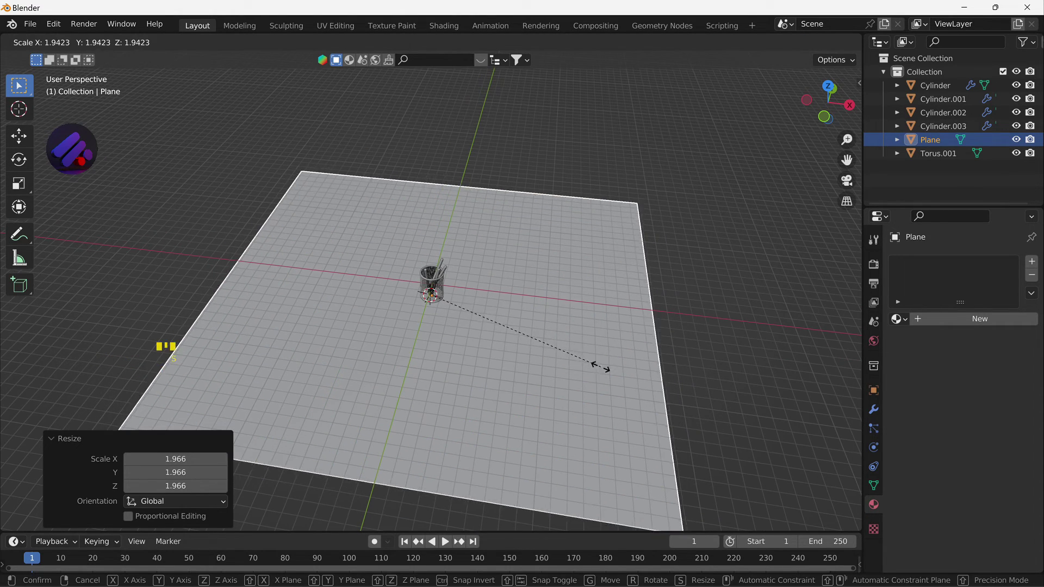
drag(592, 356, 614, 351)
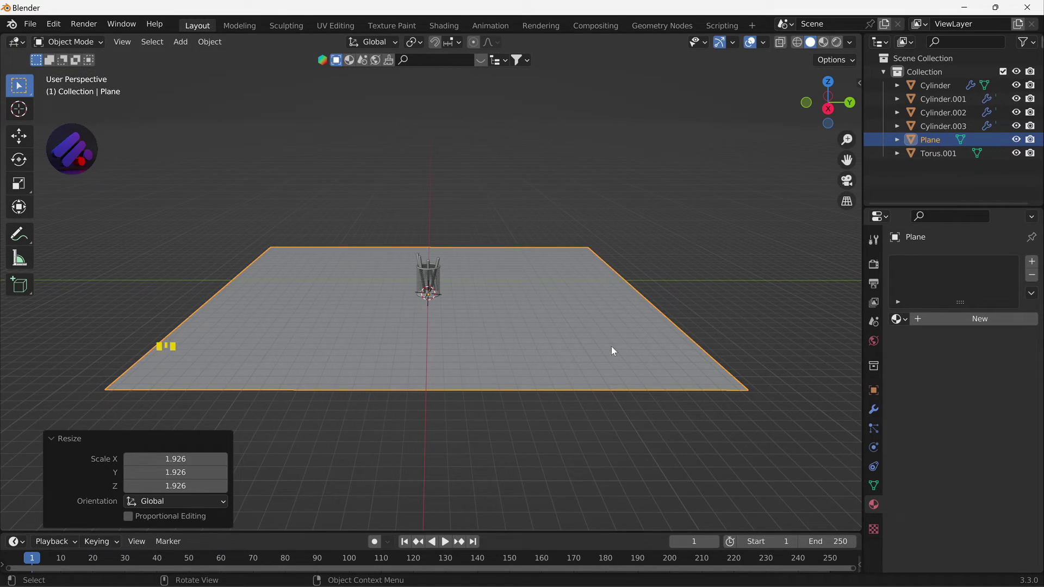
- Extrude the back edge up into a wall, bevel the corner and shade the backdrop smooth
drag(606, 360, 628, 364)
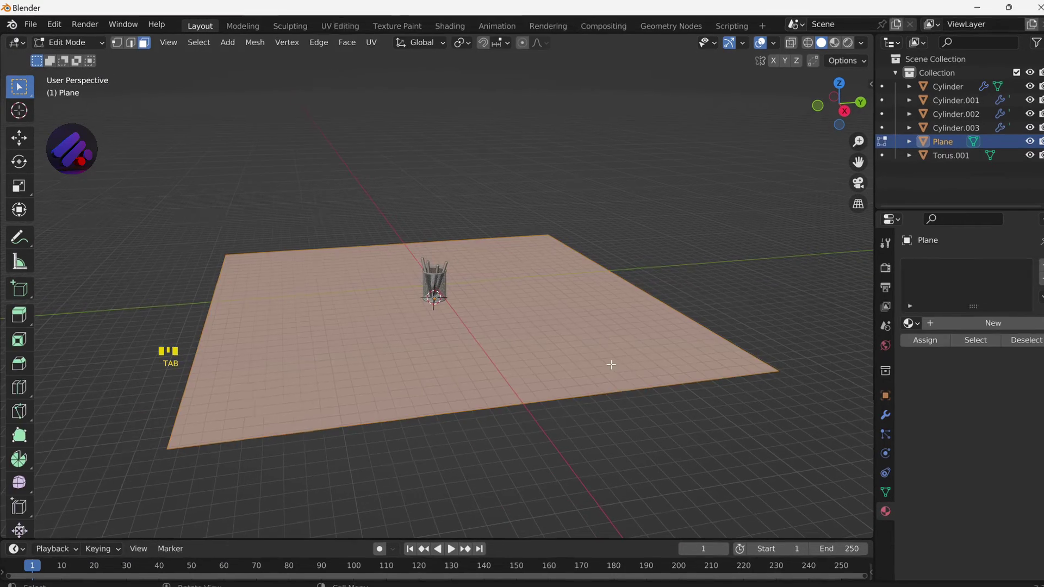
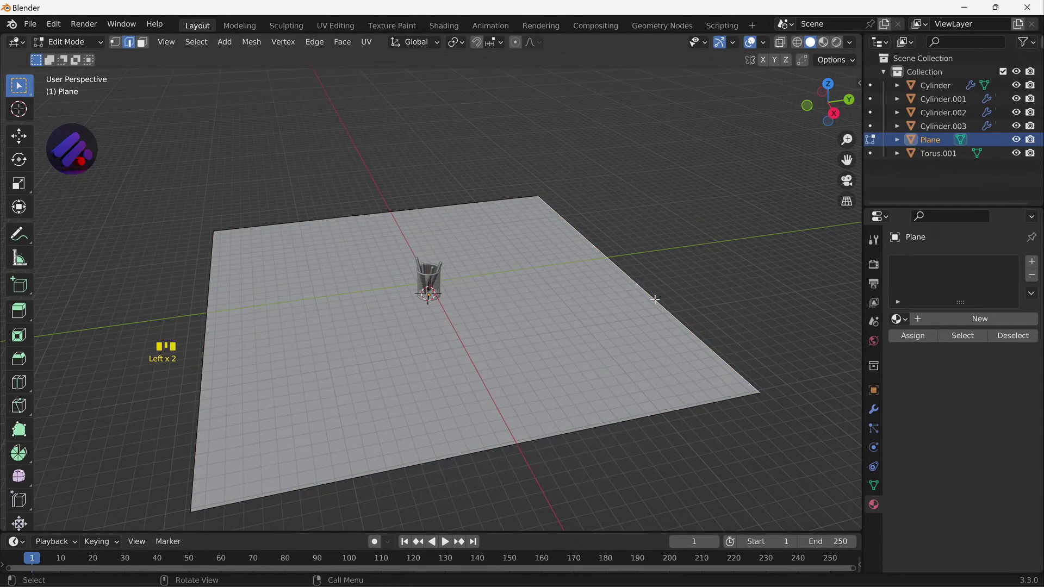
key(e)
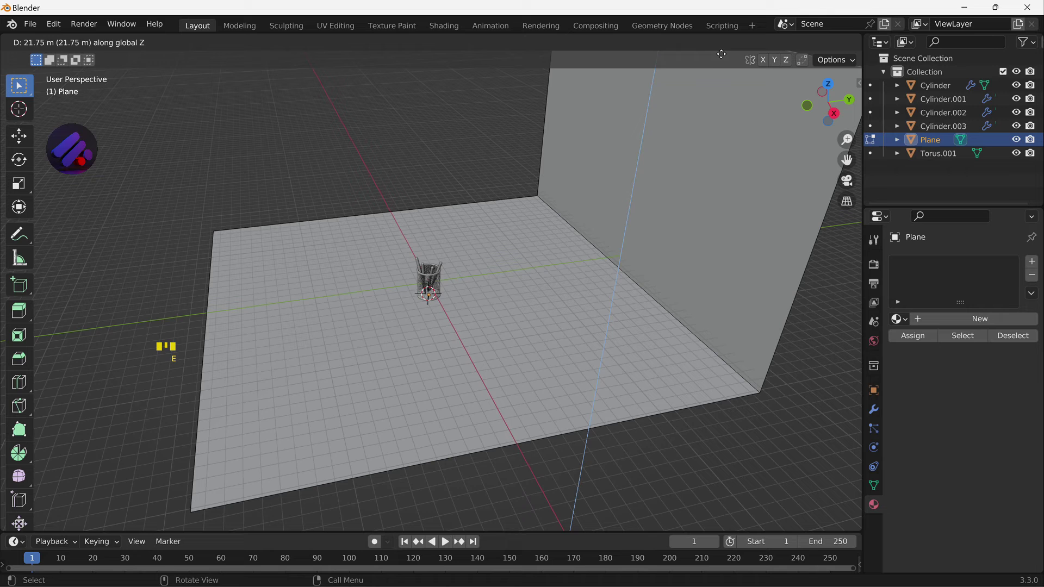
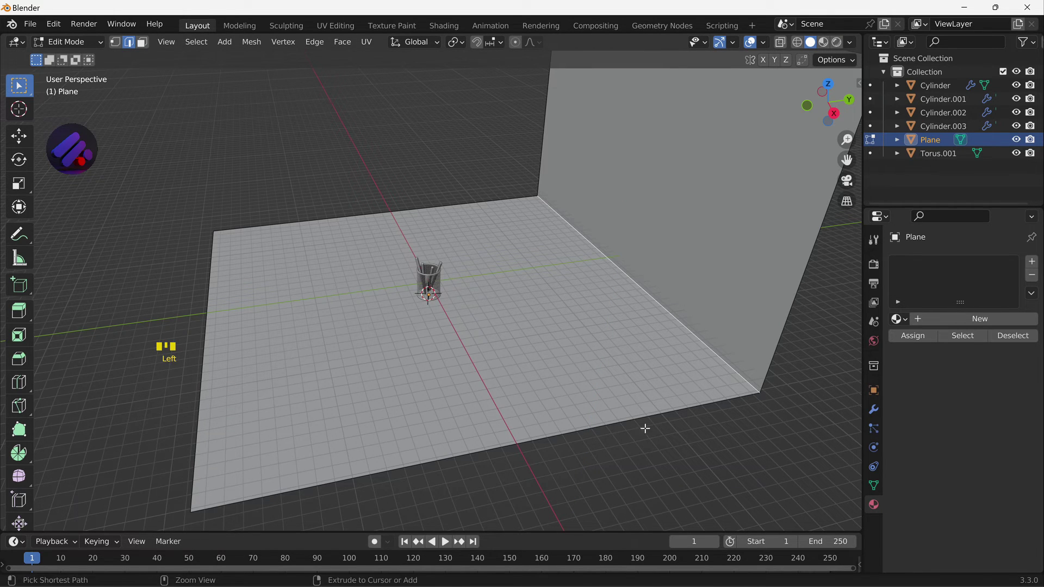
key(ctrl+b)
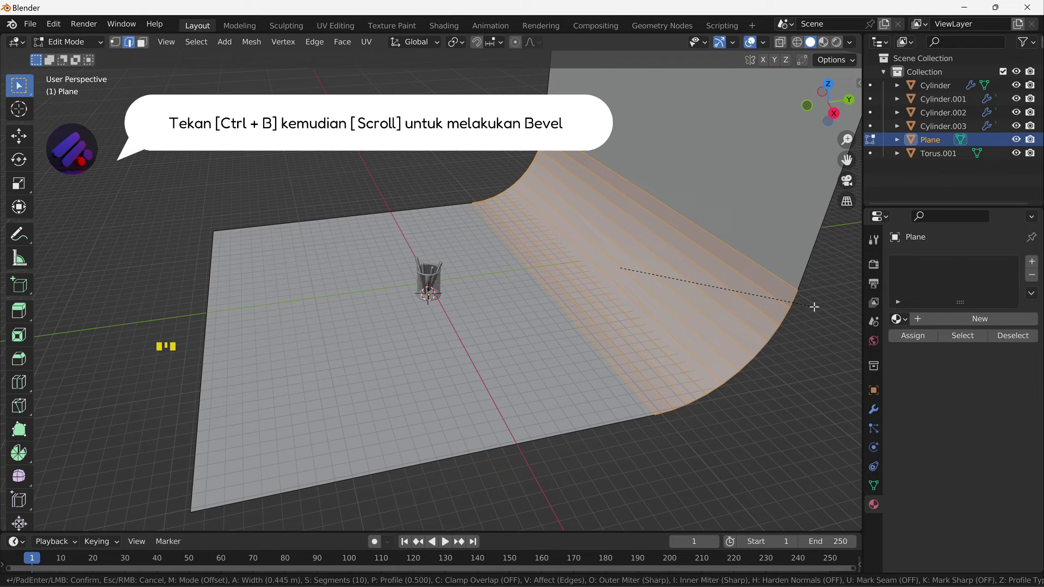
key(Tab)
drag(716, 301, 718, 304)
key(g)
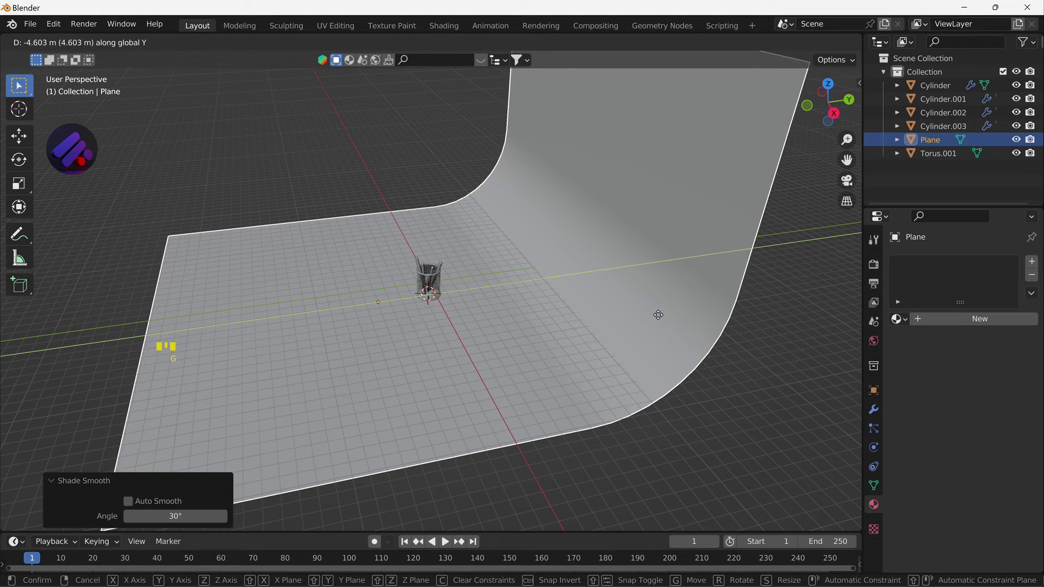
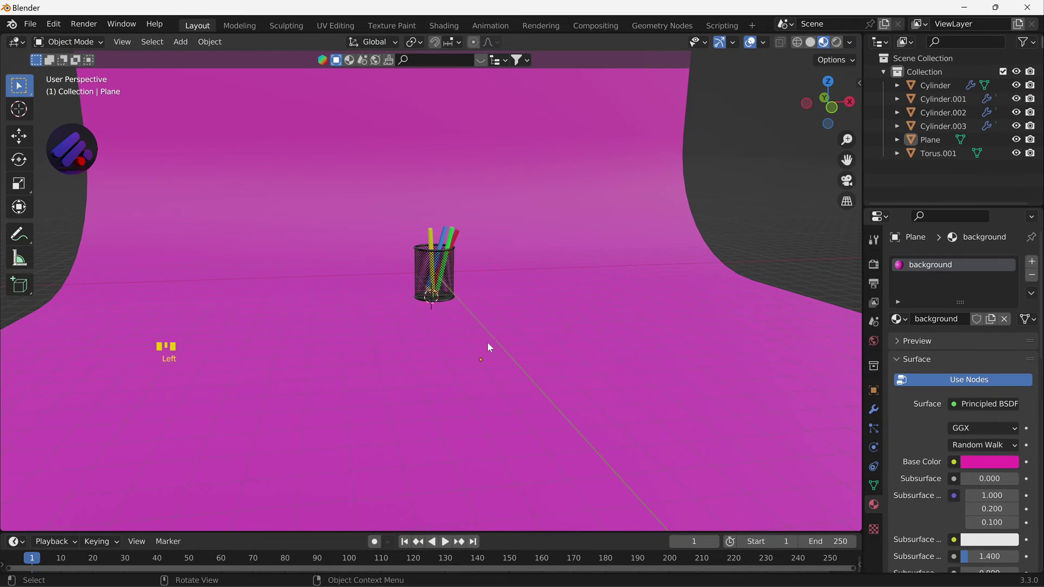
- Tilt the view toward the magenta backdrop to check its new material
scroll(up, 3)
drag(515, 322, 511, 335)
- Add a camera, look through it and box-select the holder parts and backdrop
key(shift+a)
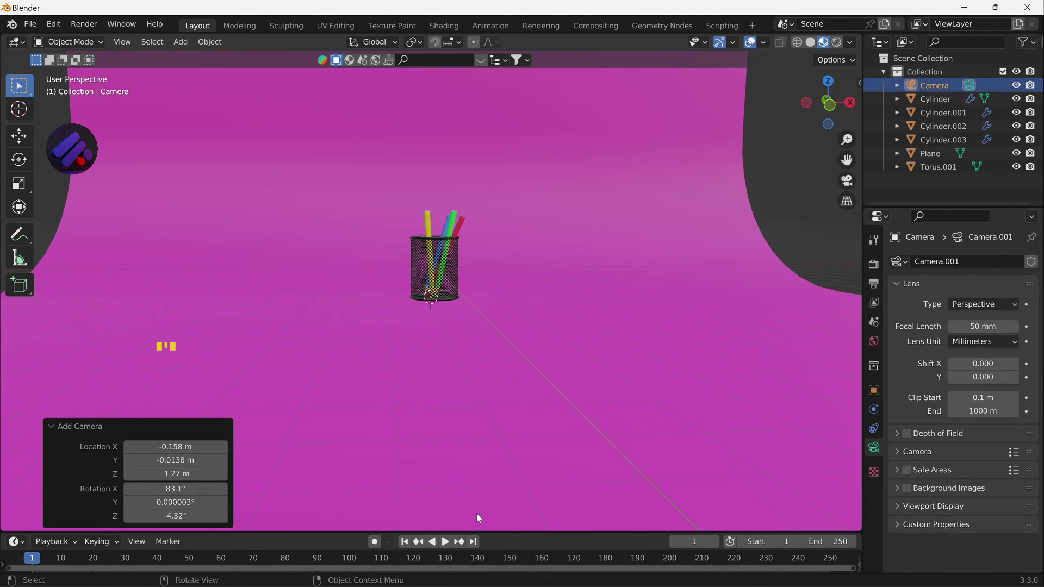
key(ctrl+alt+KP_0)
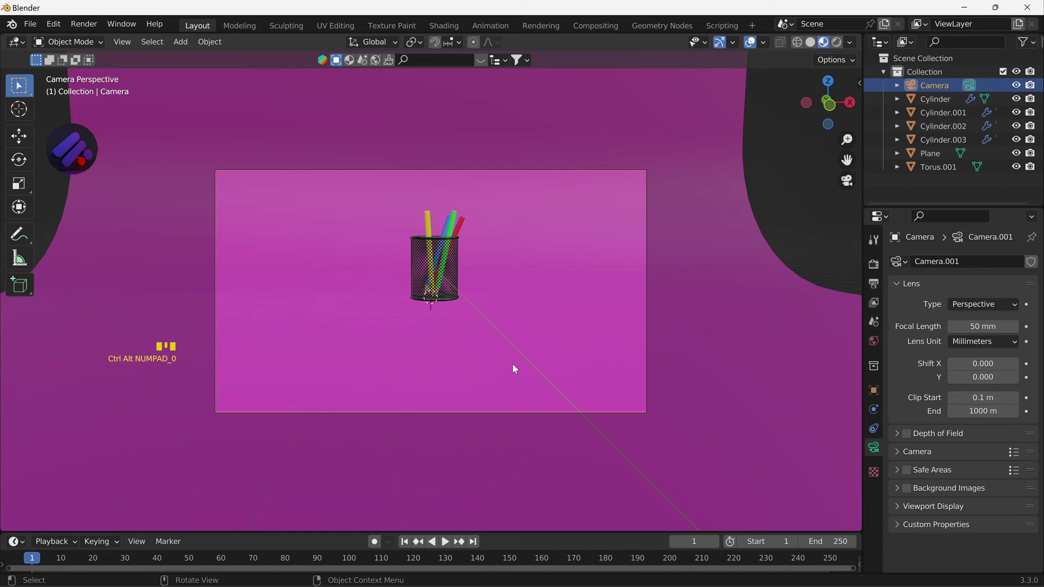
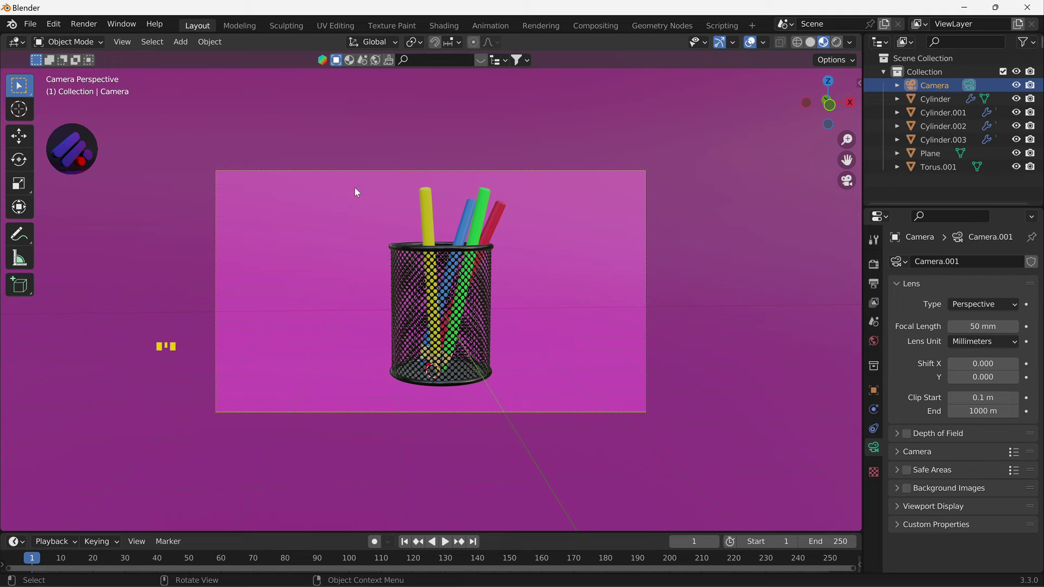
drag(342, 192, 422, 250)
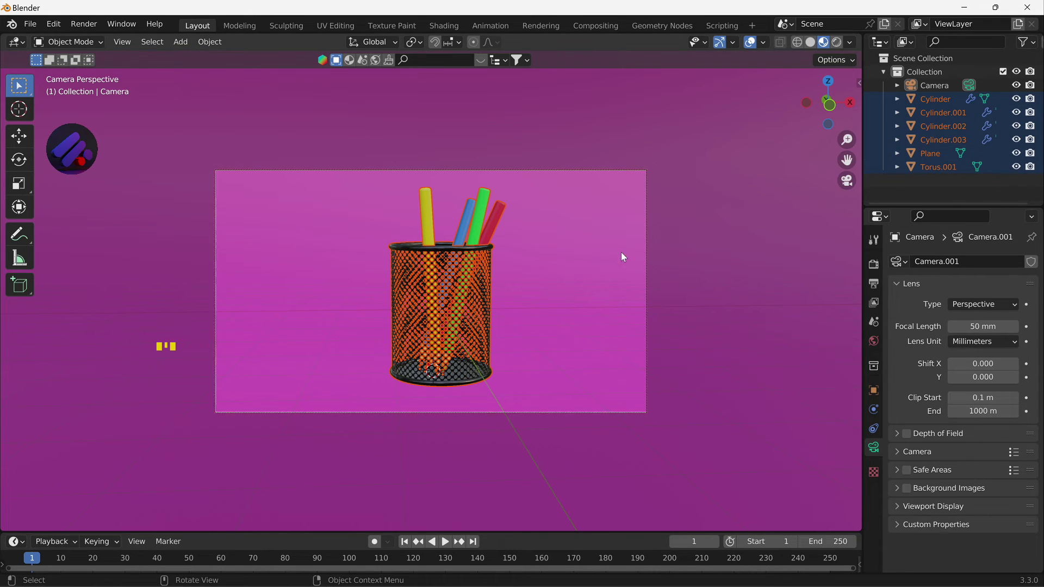
- Rotate the holder, pencils and backdrop together about 87° around the Z axis
click(596, 254)
click(595, 254)
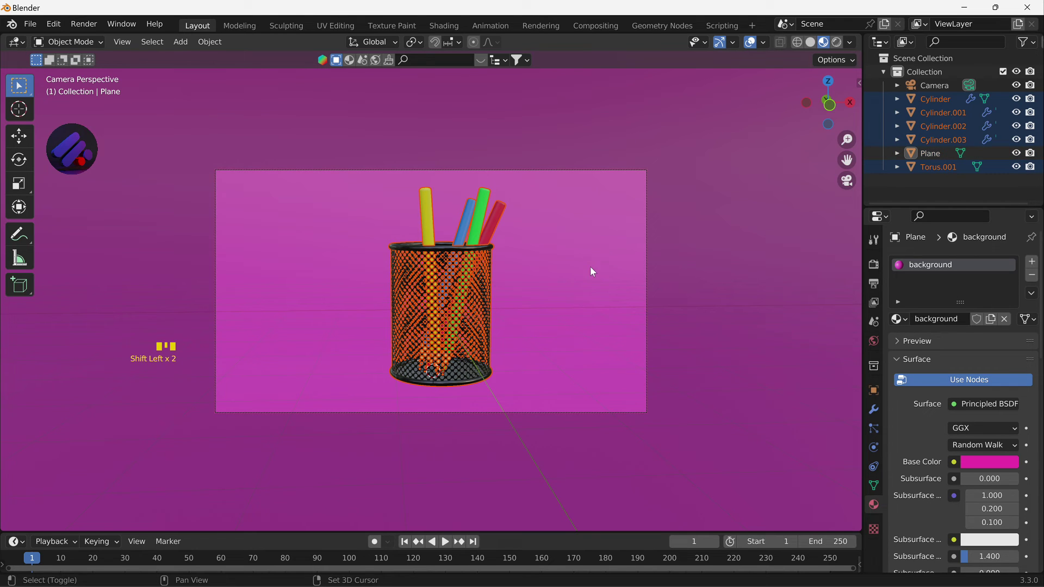
key(r)
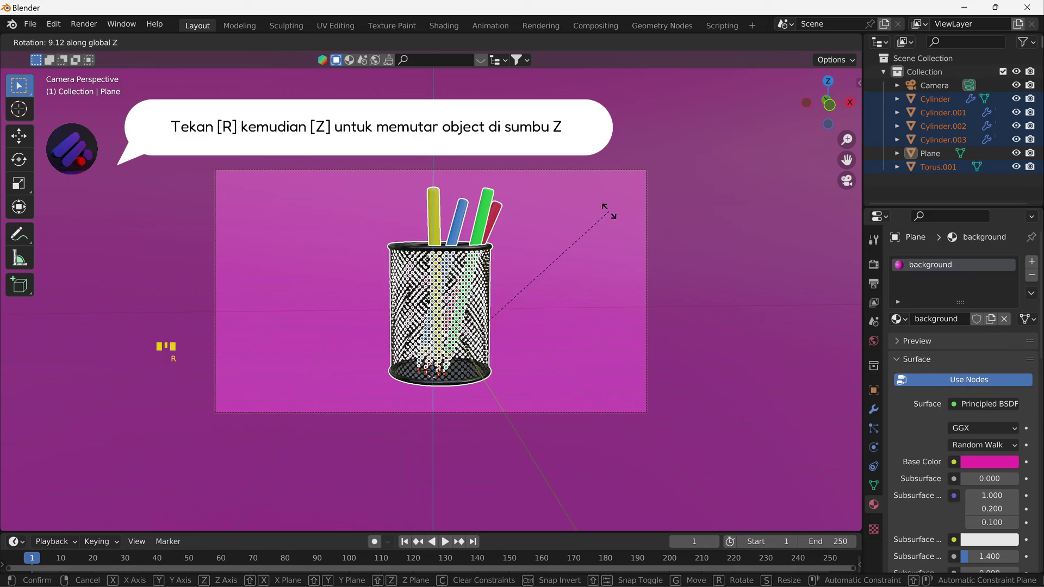
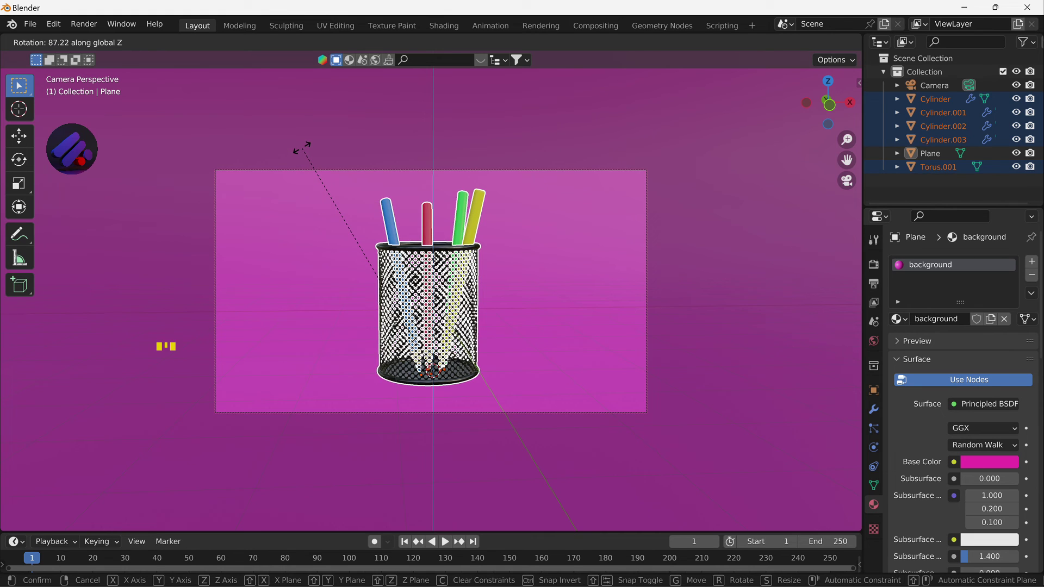
click(610, 326)
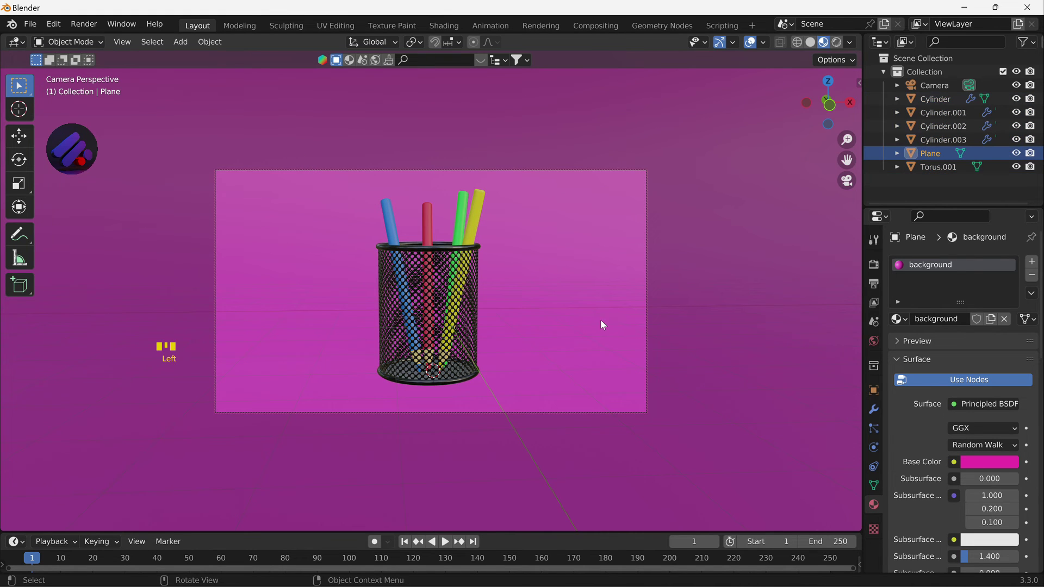
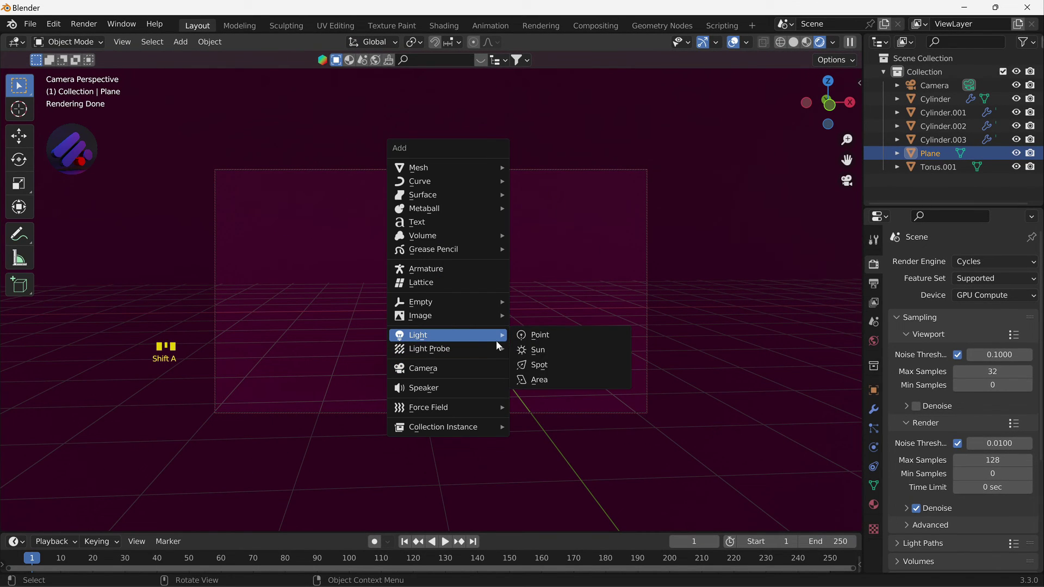
- Raise the point light along Z and slide it along Y above the holder
key(g)
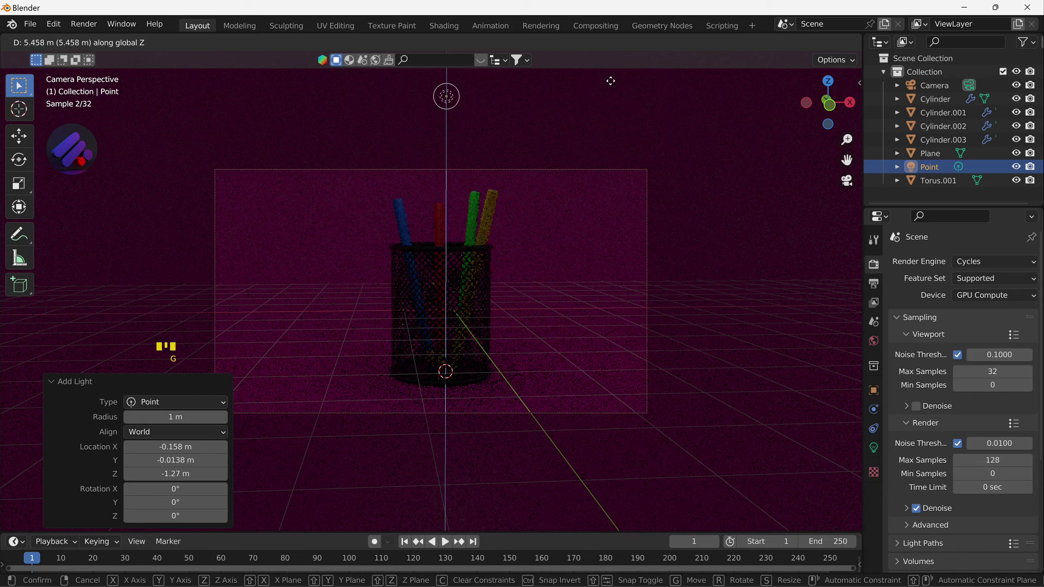
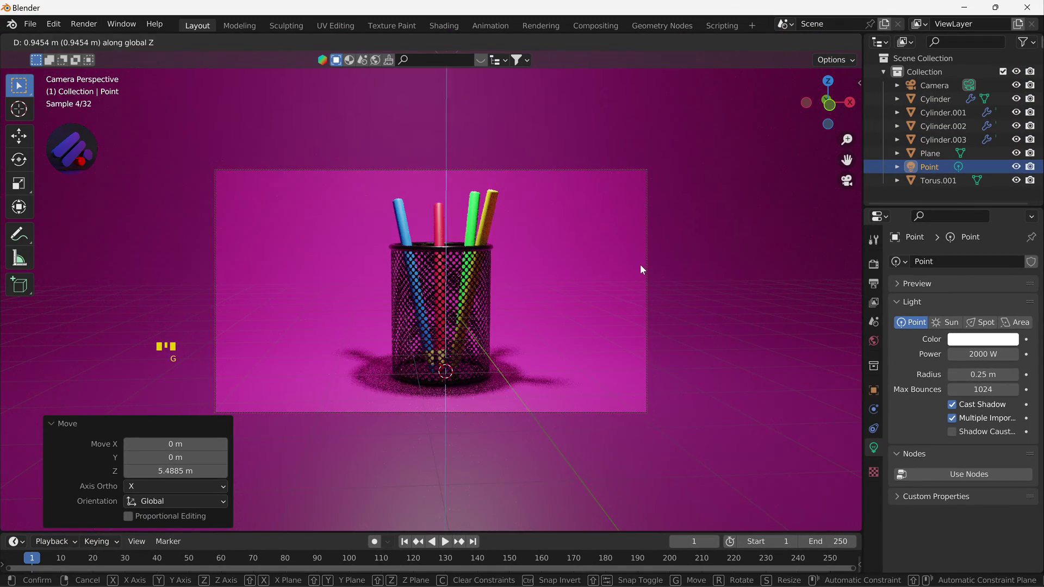
key(g)
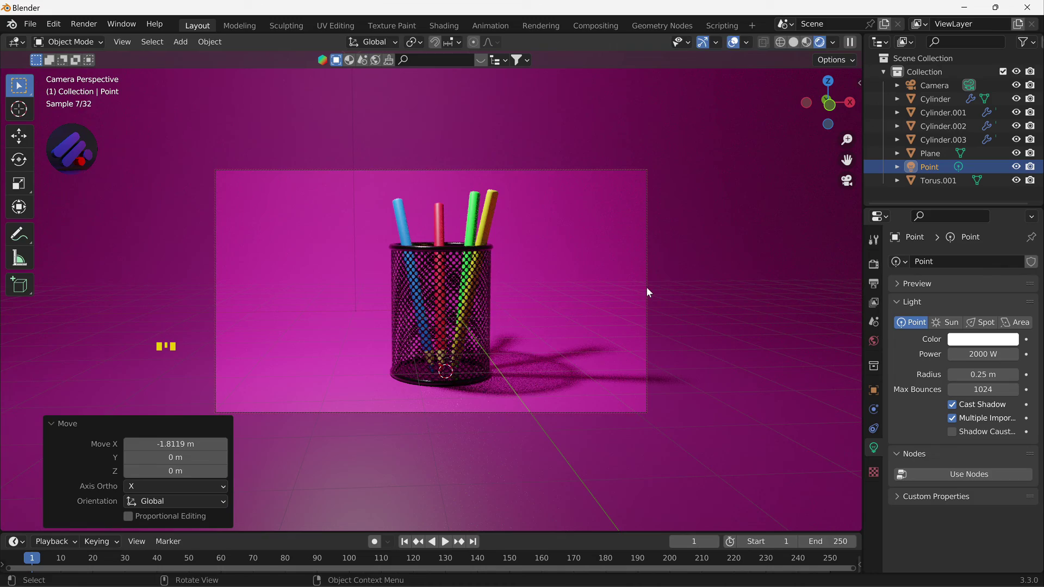
key(g)
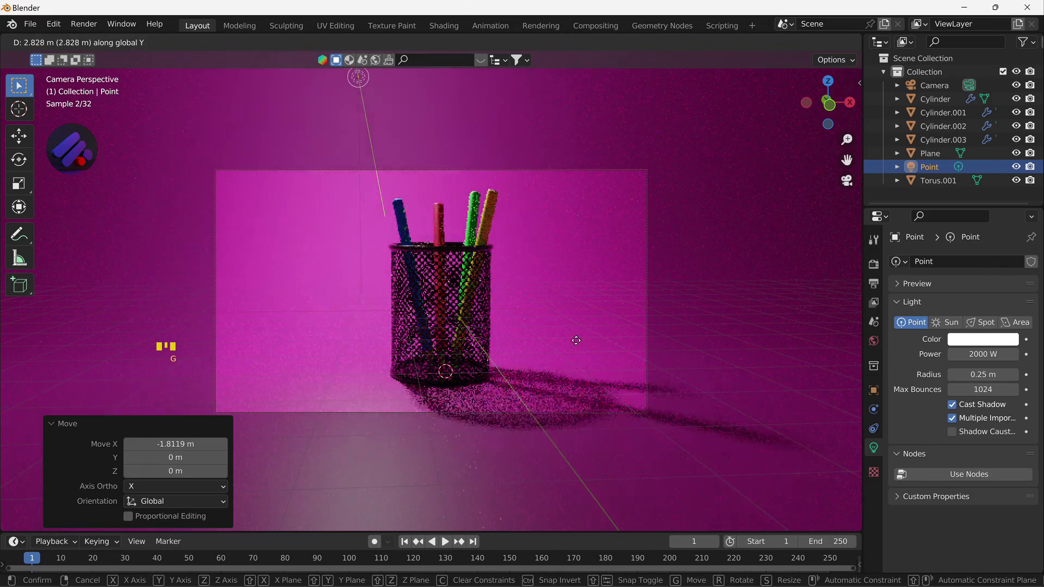
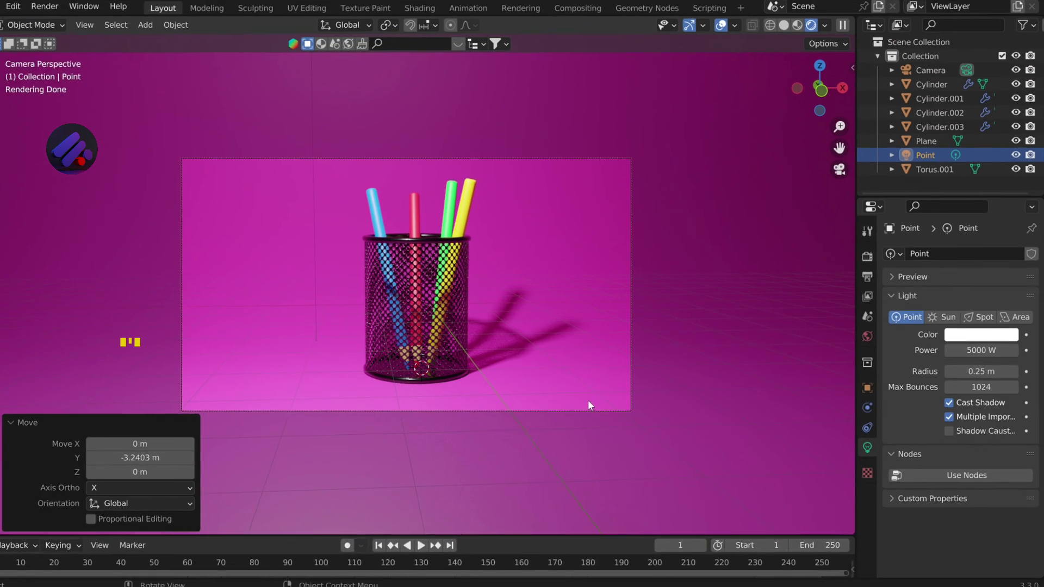
- Review the output format at 1920×1080, 100%, saved as PNG
click(877, 270)
scroll(down, 3)
click(884, 290)
scroll(up, 3)
scroll(down, 3)
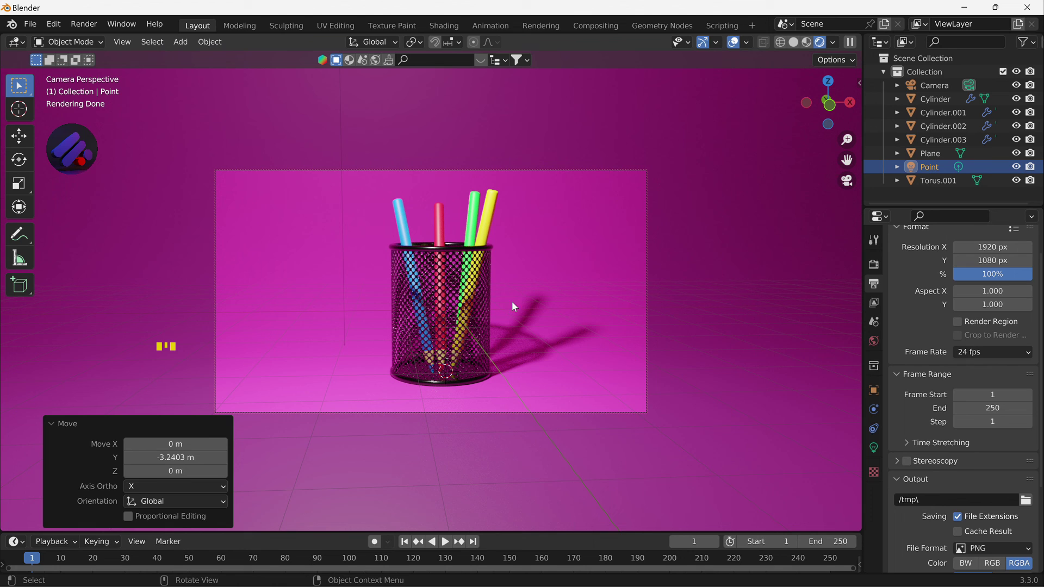